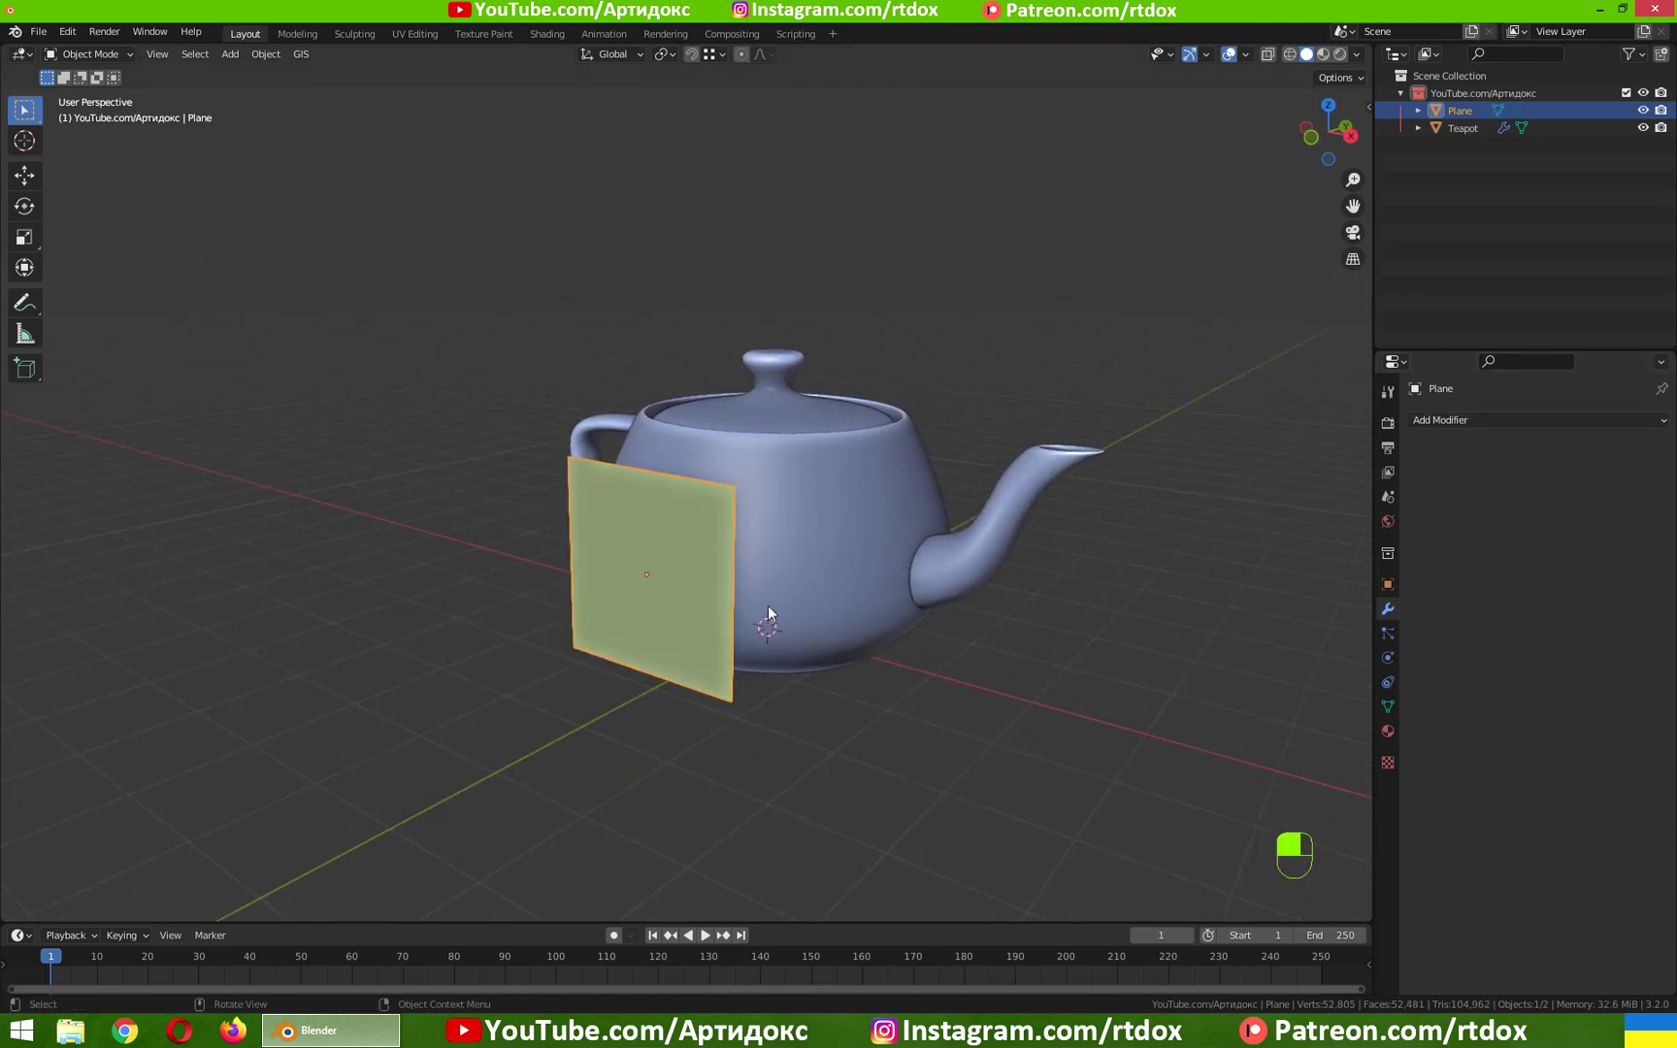
Add a Shrinkwrap modifier targeting Teapot, Above Surface snap mode, 0.049 m offset
{"action": "key", "text": "Tab"}
{"action": "key", "text": "Tab"}
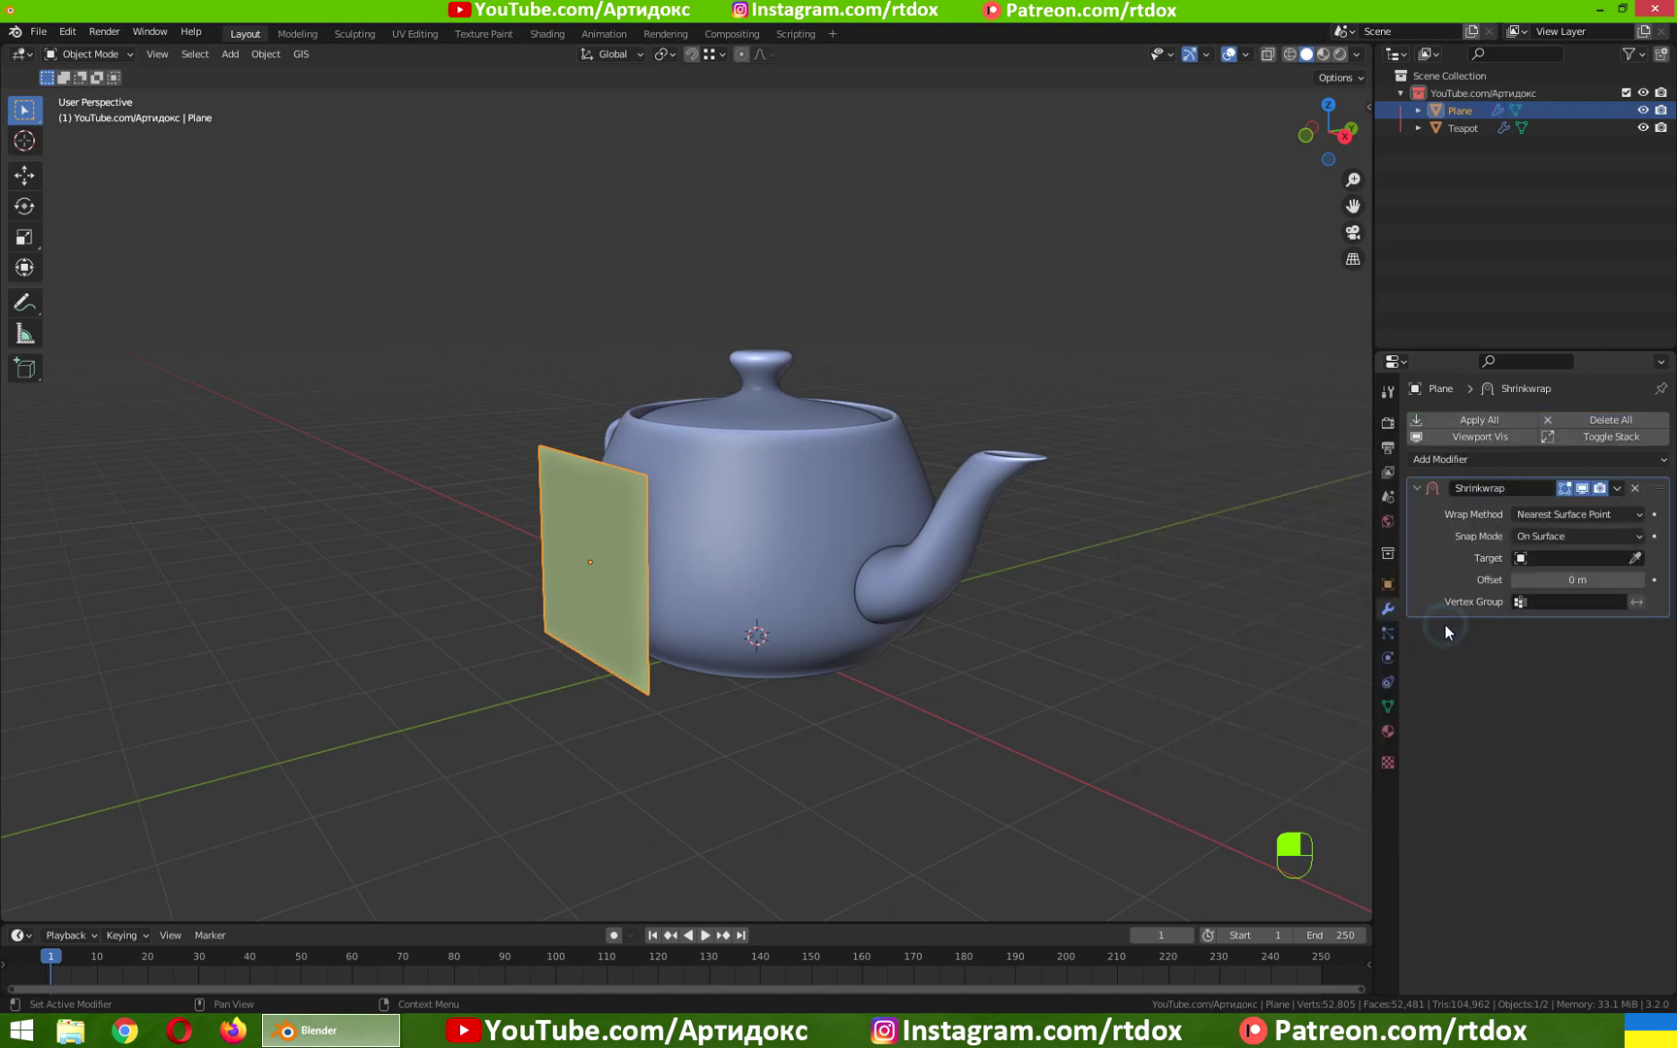
{"action": "left_click_drag", "start_coordinate": [1642, 562], "coordinate": [1544, 909]}
{"action": "left_click", "coordinate": [832, 550]}
{"action": "left_click_drag", "start_coordinate": [1544, 910], "coordinate": [831, 549]}
{"action": "left_click_drag", "start_coordinate": [831, 549], "coordinate": [1395, 617]}
{"action": "key", "text": "alt+z"}
{"action": "key", "text": "alt+z"}
{"action": "left_click", "coordinate": [666, 549]}
{"action": "left_click", "coordinate": [1395, 617]}
Add a Simple Subdivision modifier at level 3 so the plane curves smoothly
{"action": "left_click_drag", "start_coordinate": [1329, 785], "coordinate": [1665, 490]}
{"action": "left_click_drag", "start_coordinate": [1665, 490], "coordinate": [1646, 543]}
{"action": "left_click_drag", "start_coordinate": [1646, 542], "coordinate": [1611, 519]}
{"action": "left_click_drag", "start_coordinate": [1611, 518], "coordinate": [1146, 644]}
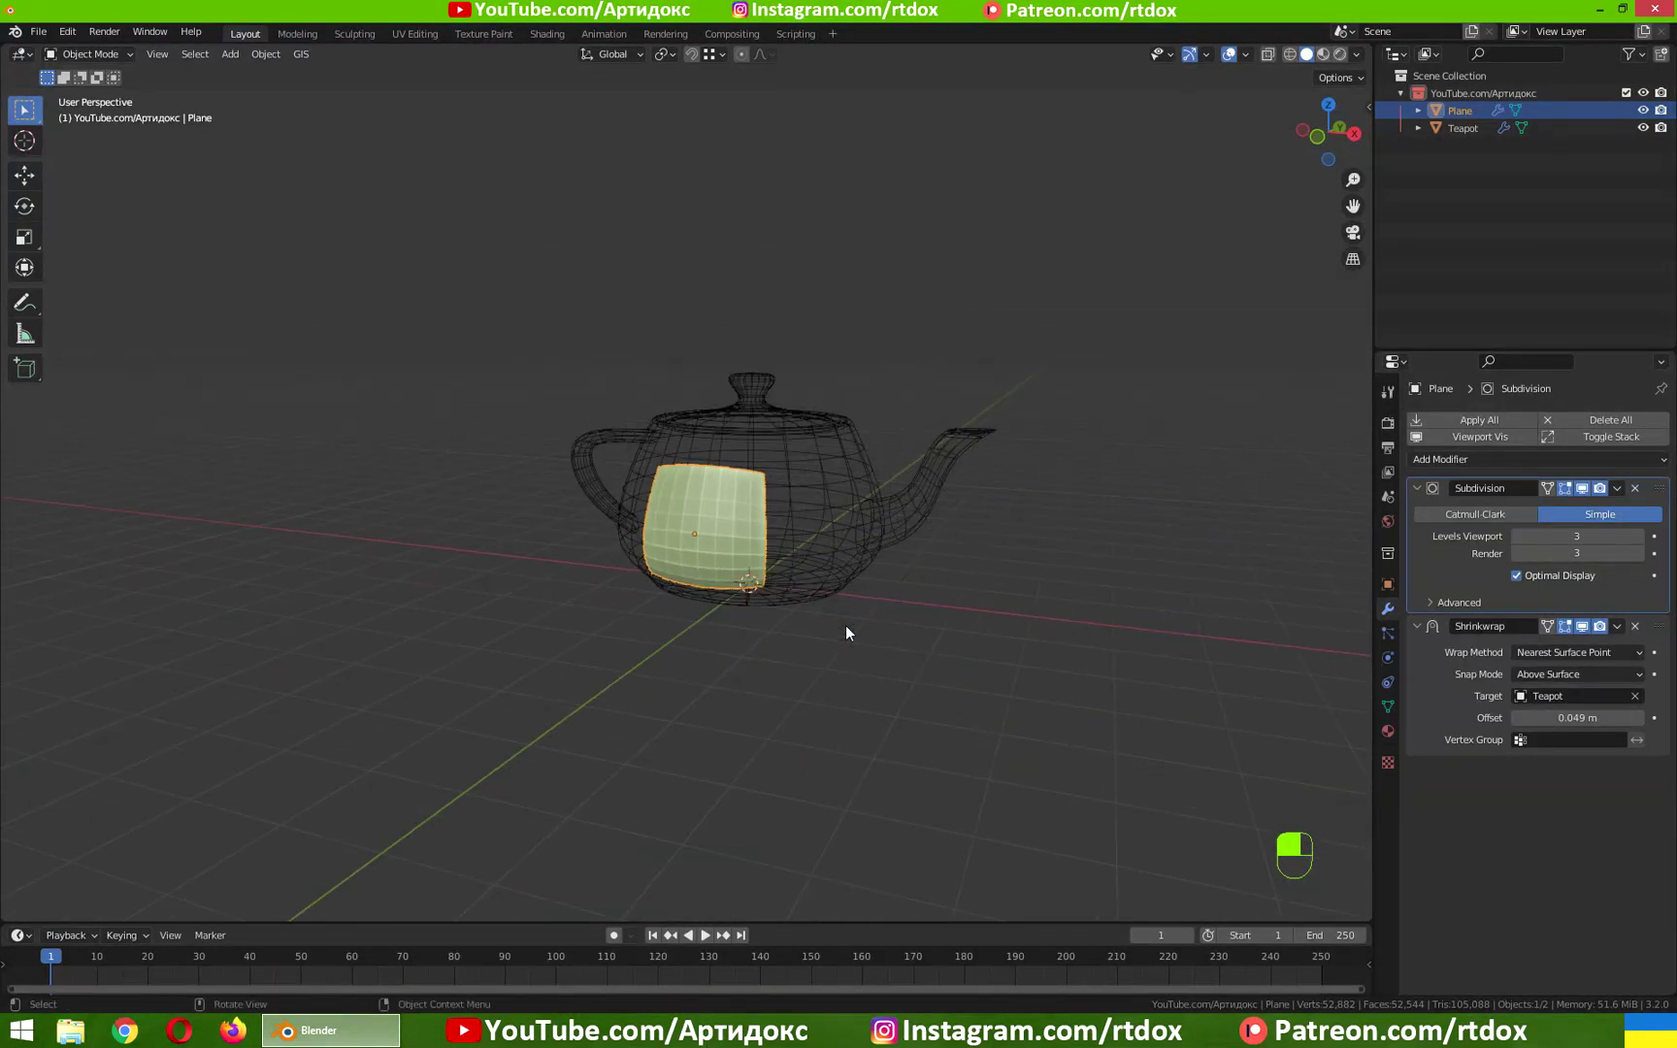
From top view, add a Circle mesh and move it away from the teapot
{"action": "key", "text": "KP_7"}
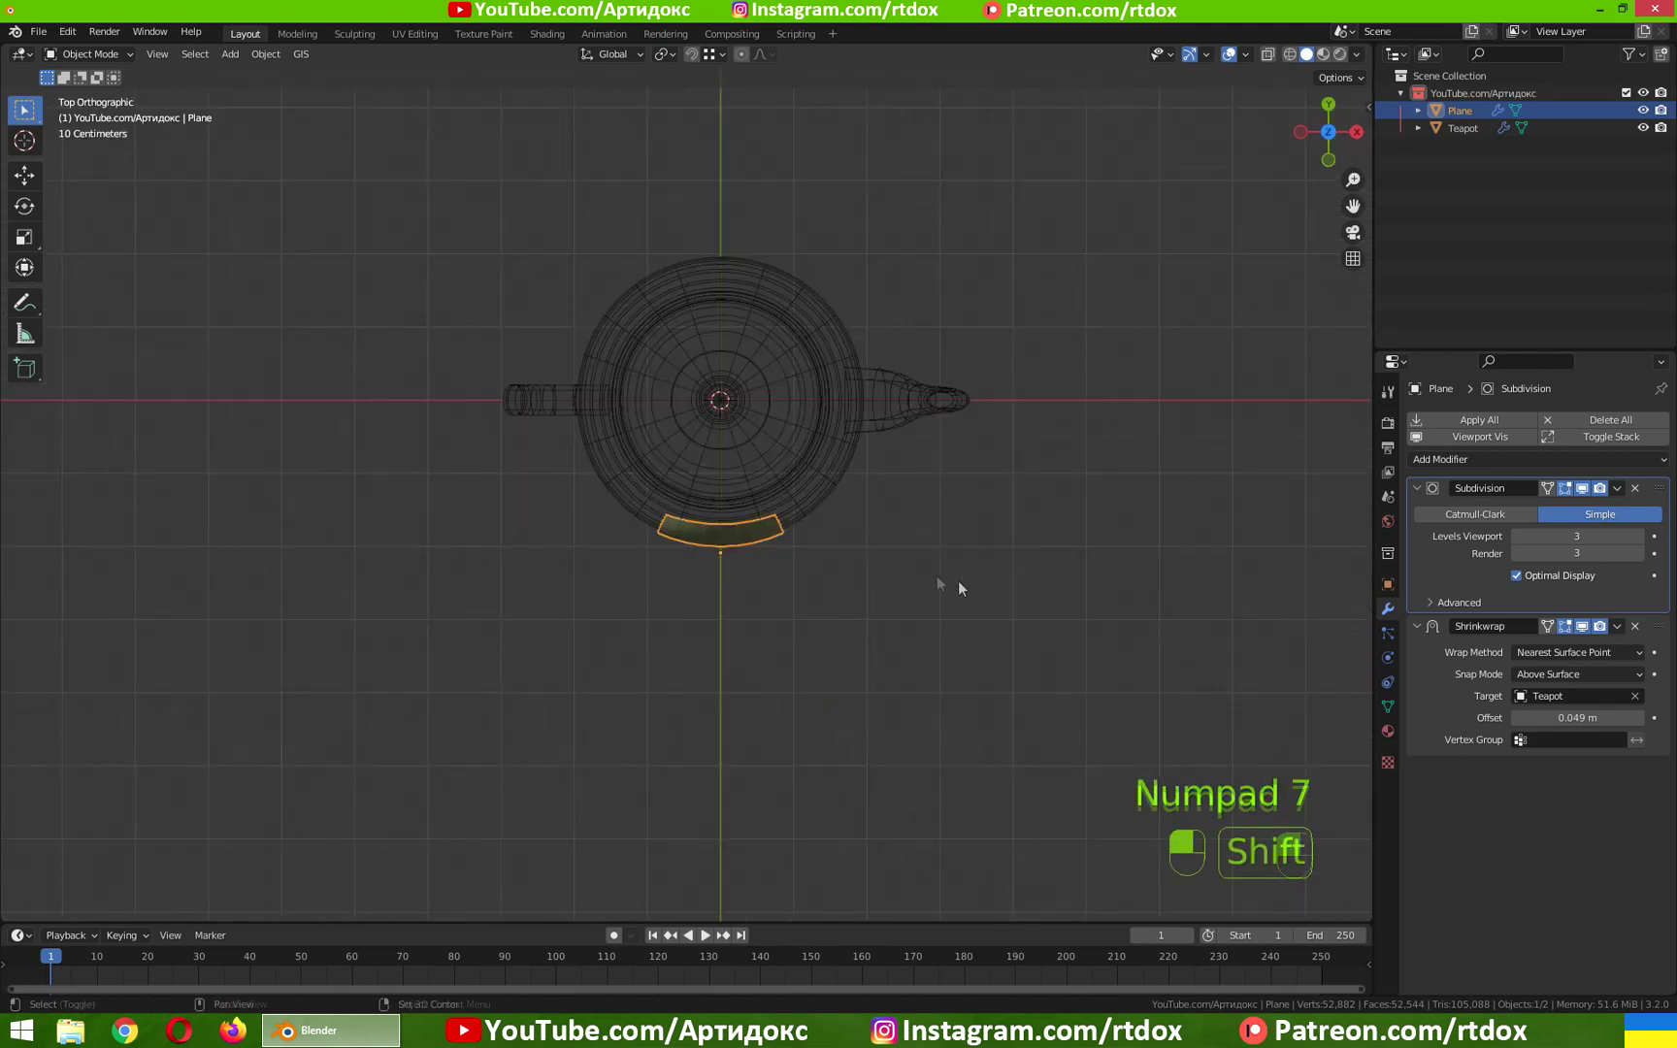
{"action": "key", "text": "shift+a"}
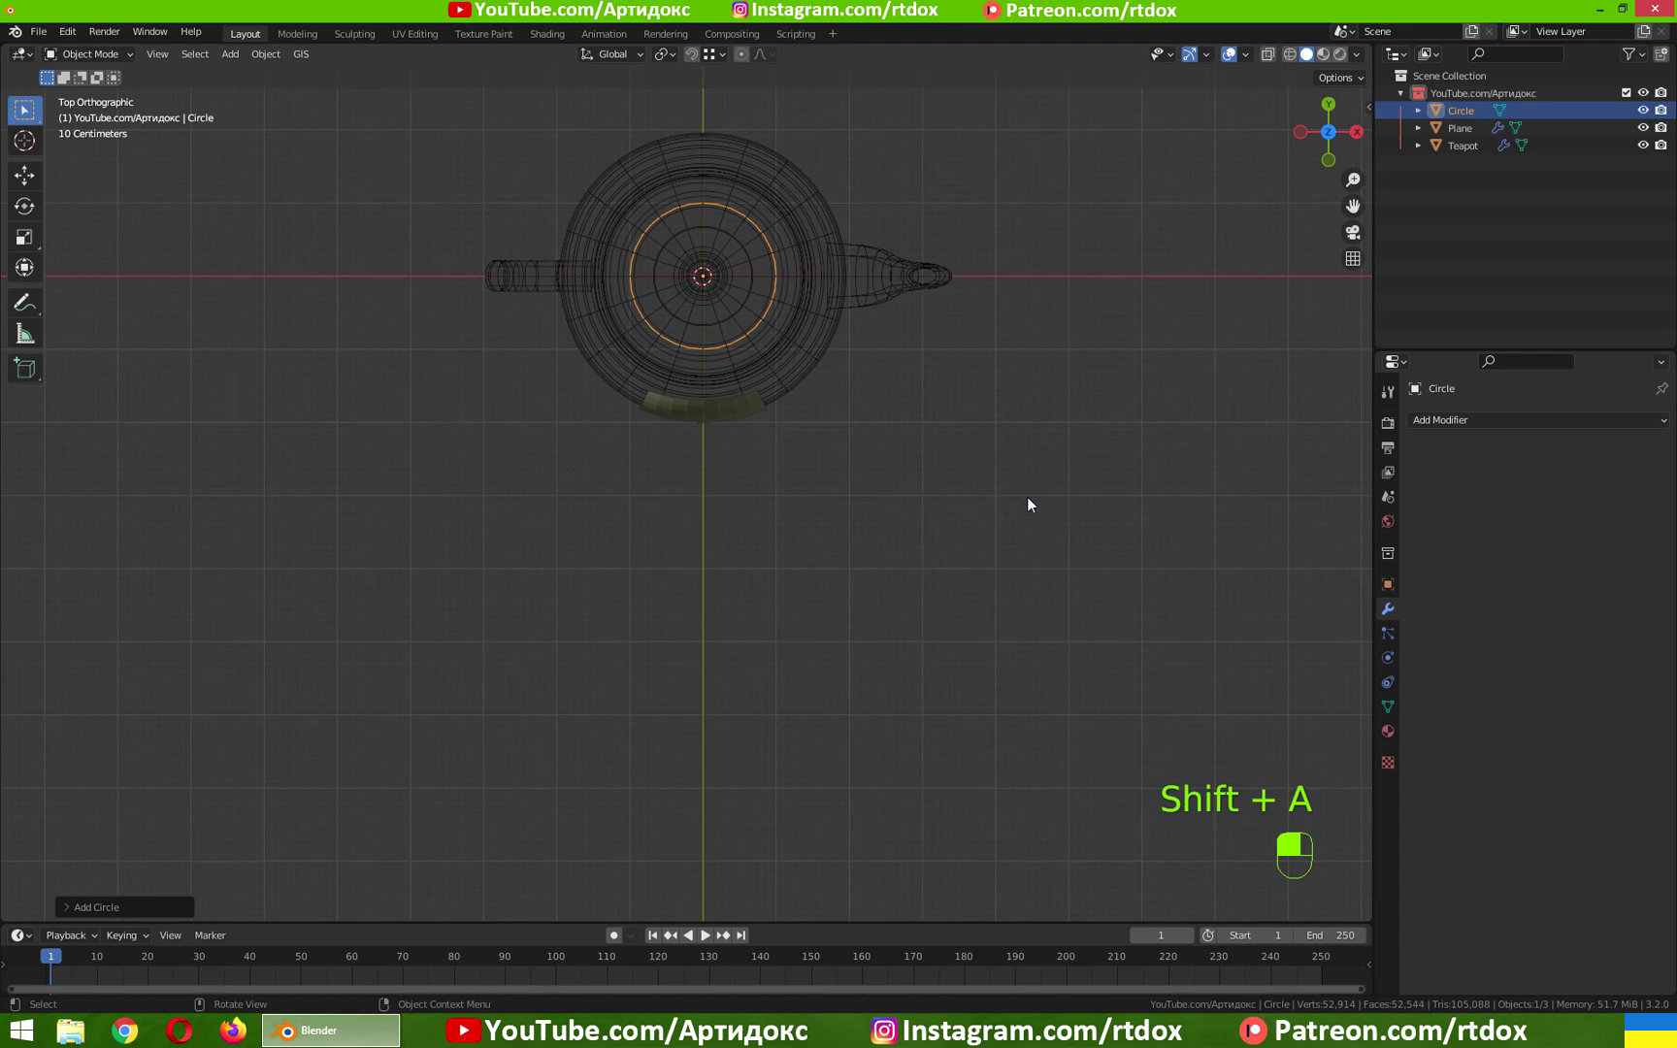
{"action": "key", "text": "g"}
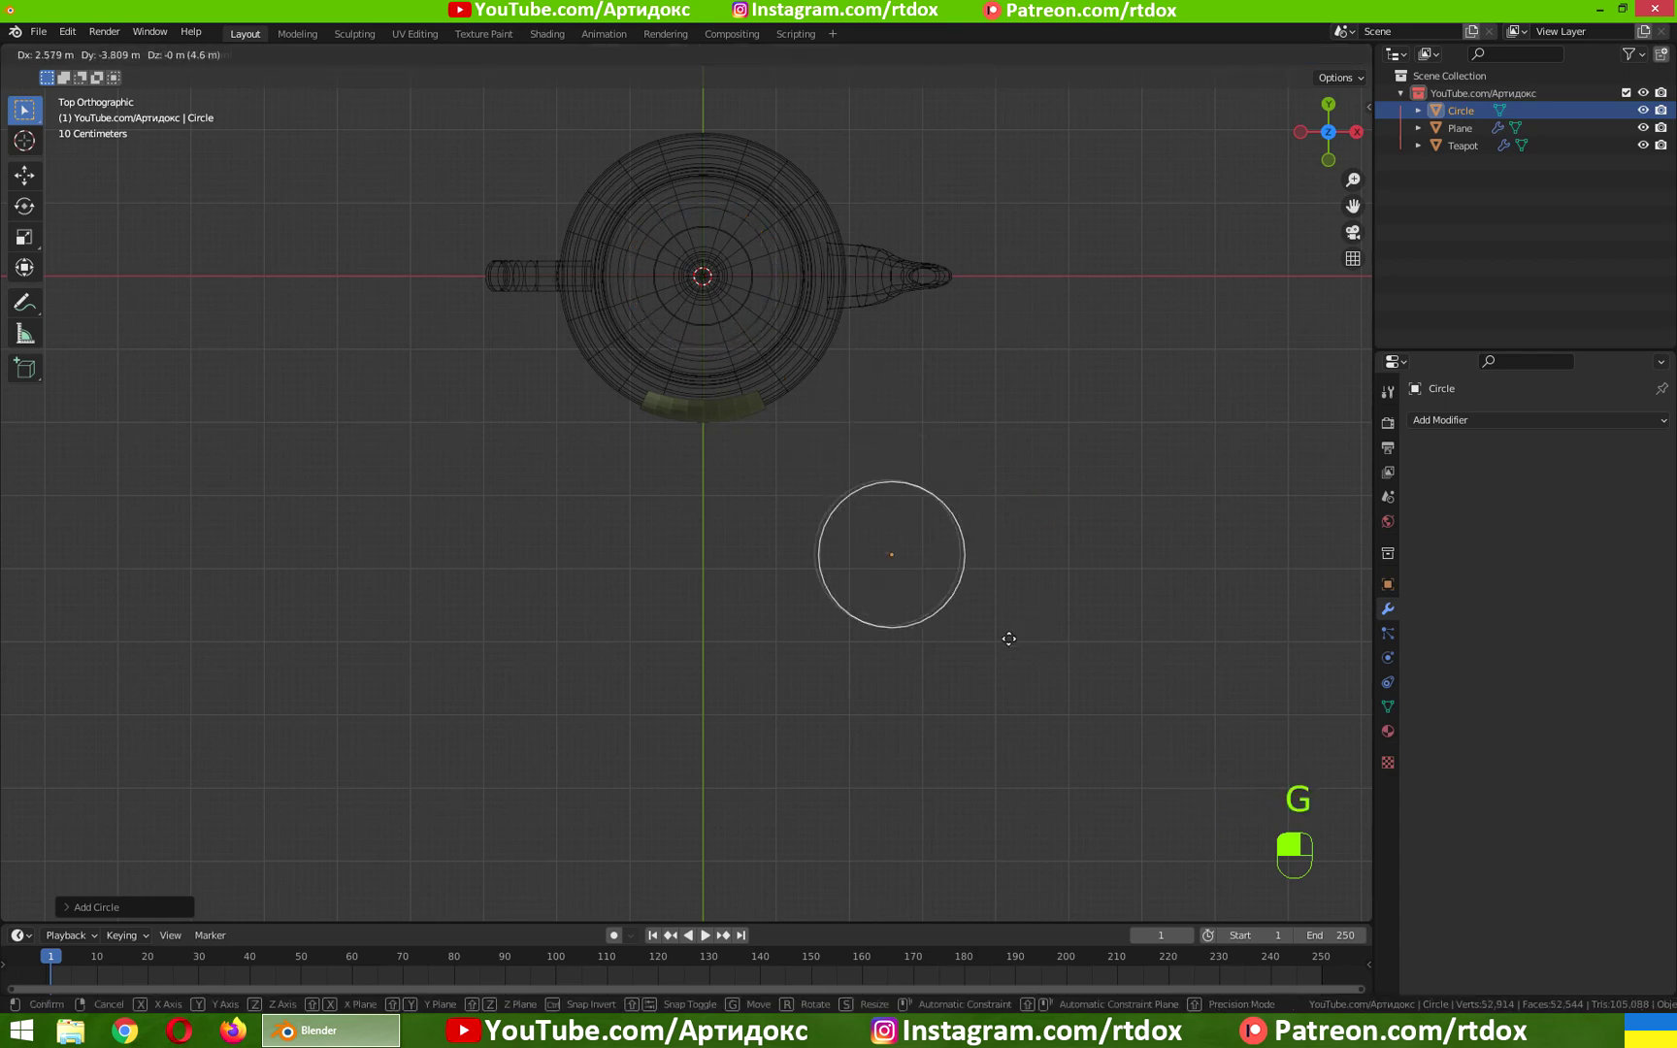
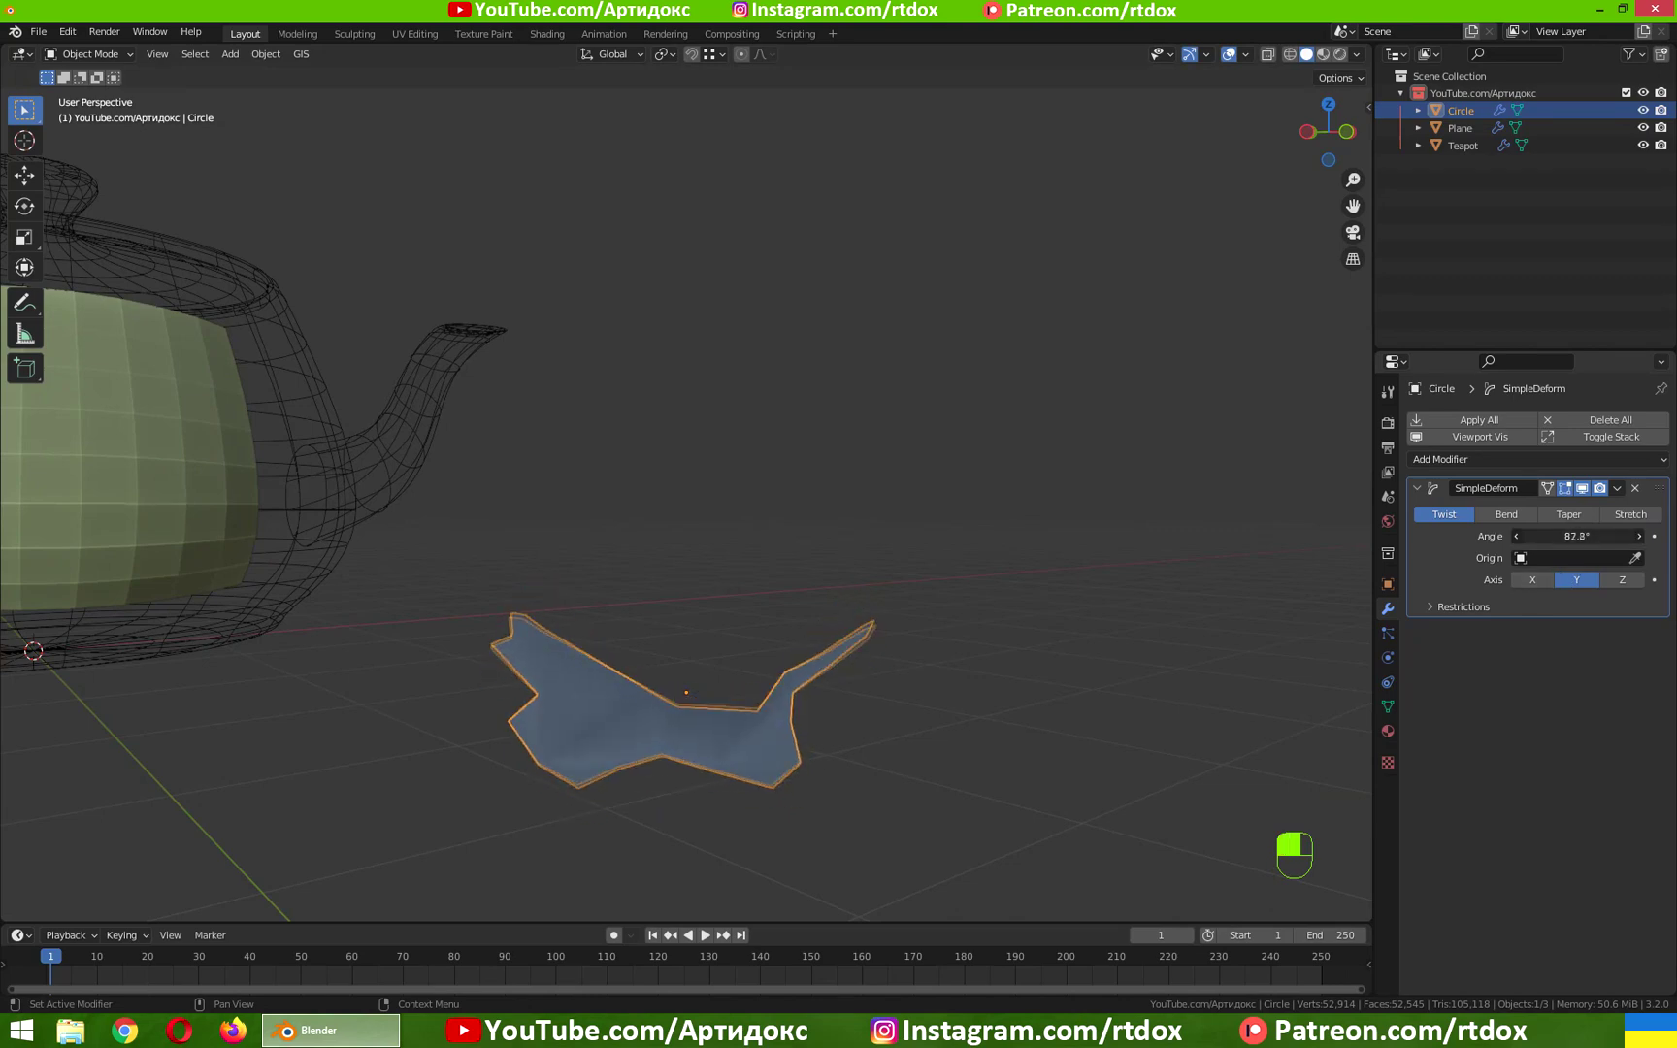
Raise the SimpleDeform twist angle to 126° for a star-like blob outline
{"action": "left_click_drag", "start_coordinate": [773, 832], "coordinate": [1590, 496]}
{"action": "key", "text": "Tab"}
{"action": "key", "text": "Tab"}
{"action": "key", "text": "Tab"}
{"action": "key", "text": "Tab"}
Enter vertex editing on the circle and select every point of the outline
{"action": "key", "text": "ctrl+Tab"}
{"action": "key", "text": "ctrl+z"}
{"action": "key", "text": "ctrl+z"}
{"action": "key", "text": "ctrl+z"}
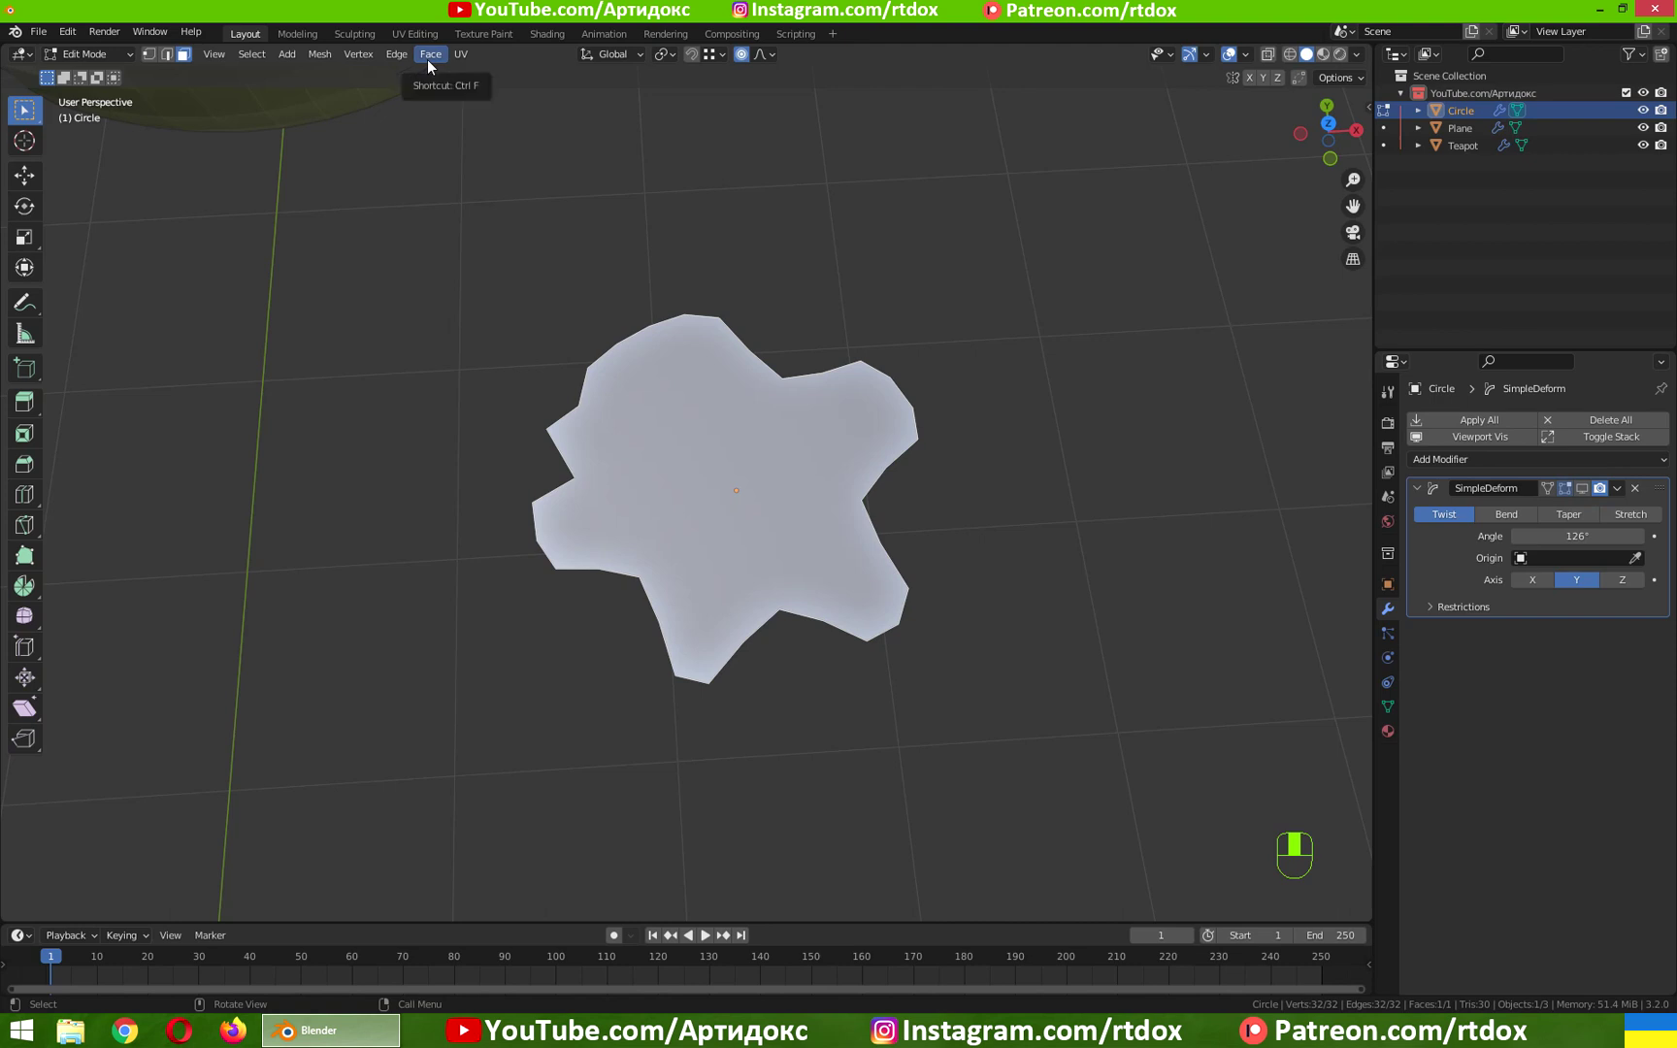
{"action": "key", "text": "1"}
{"action": "key", "text": "a"}
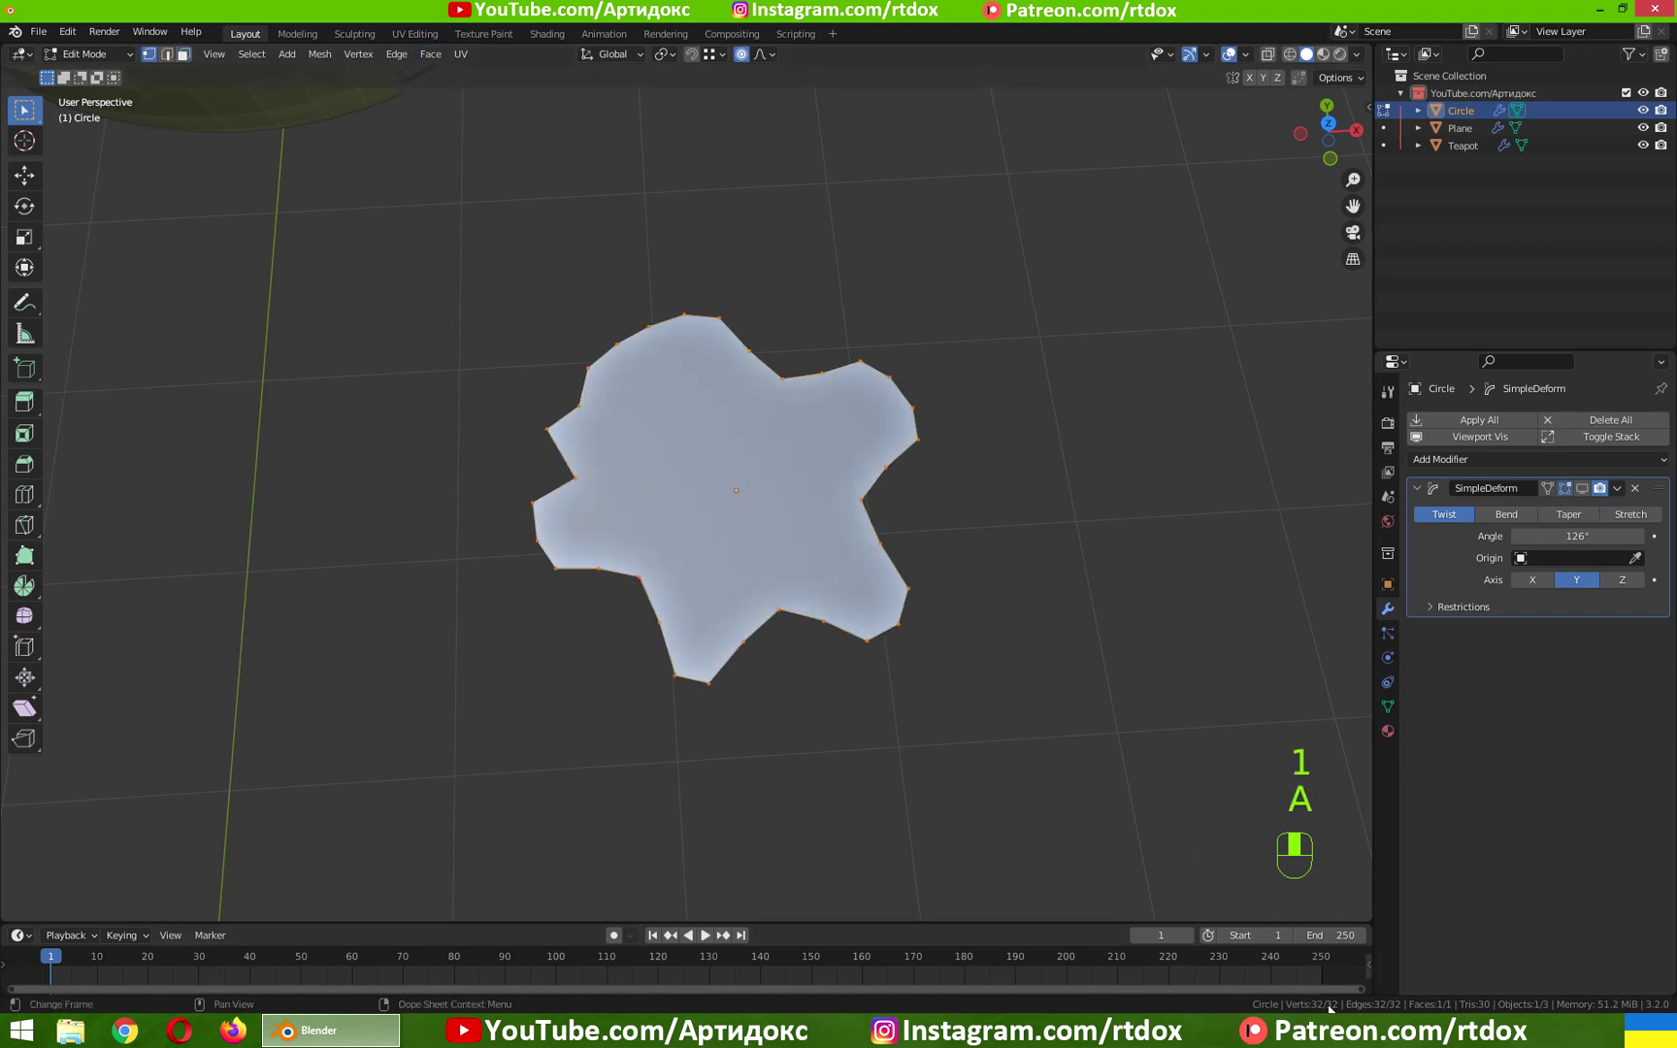
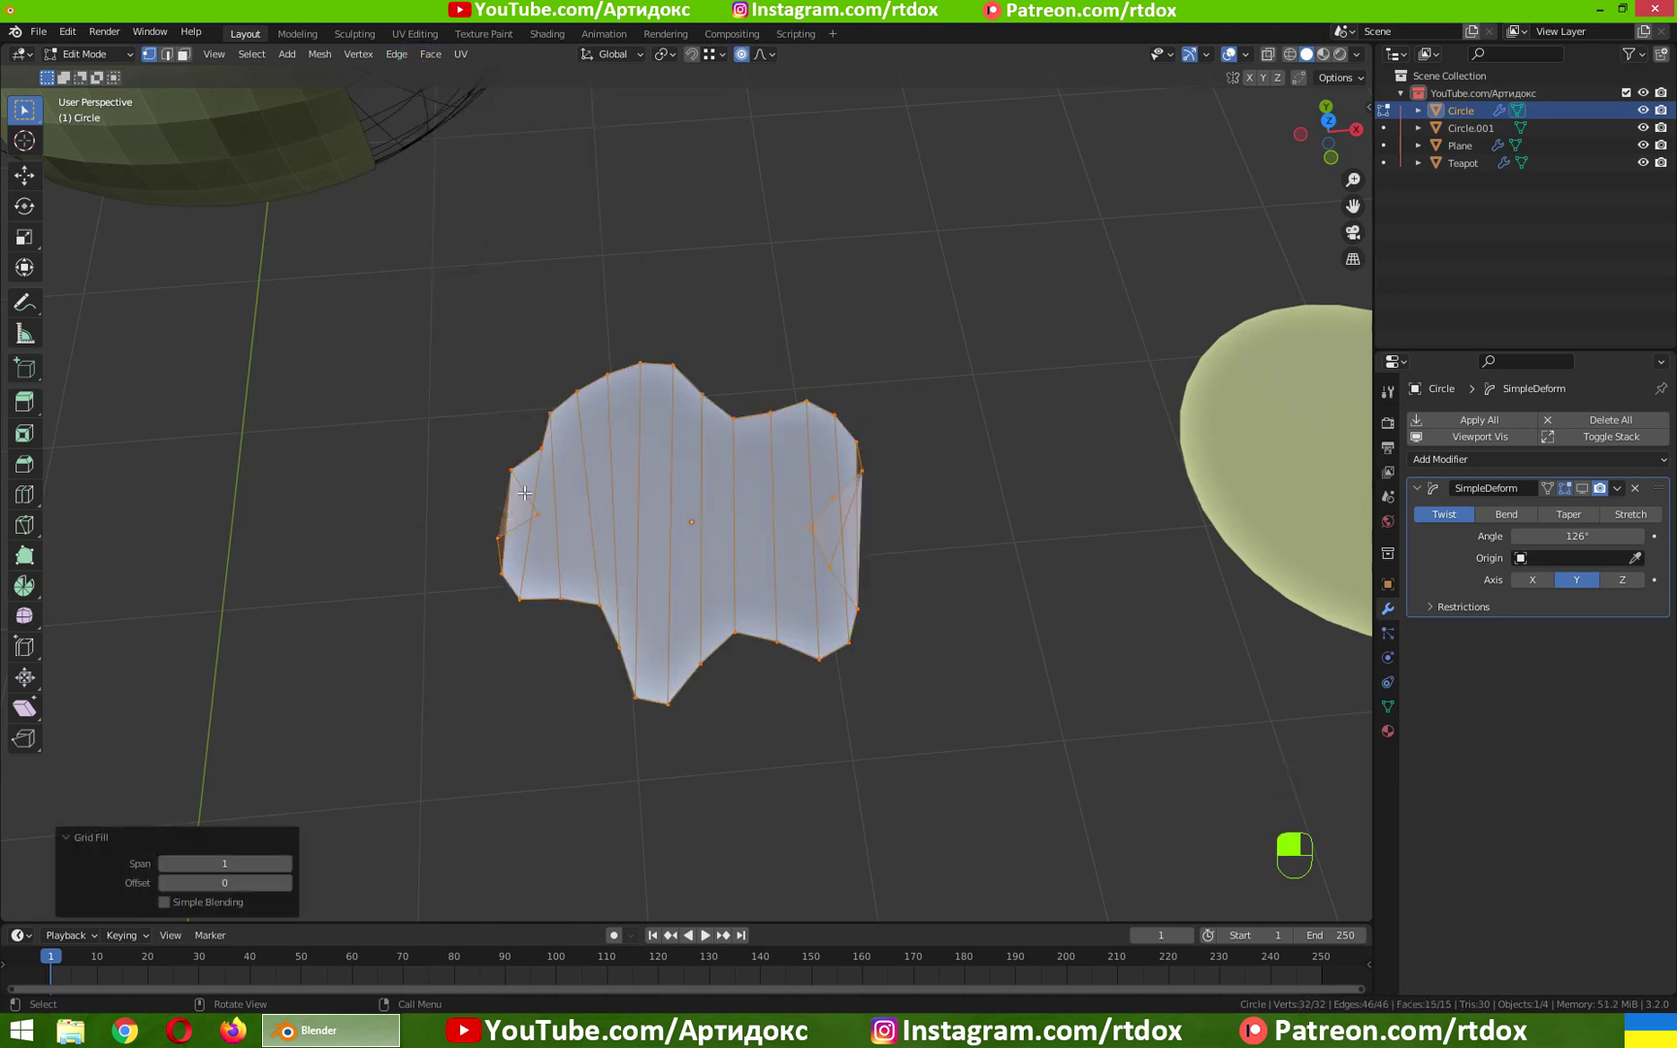
Undo the grid fill and fill the blob outline with a single face
{"action": "key", "text": "ctrl+z"}
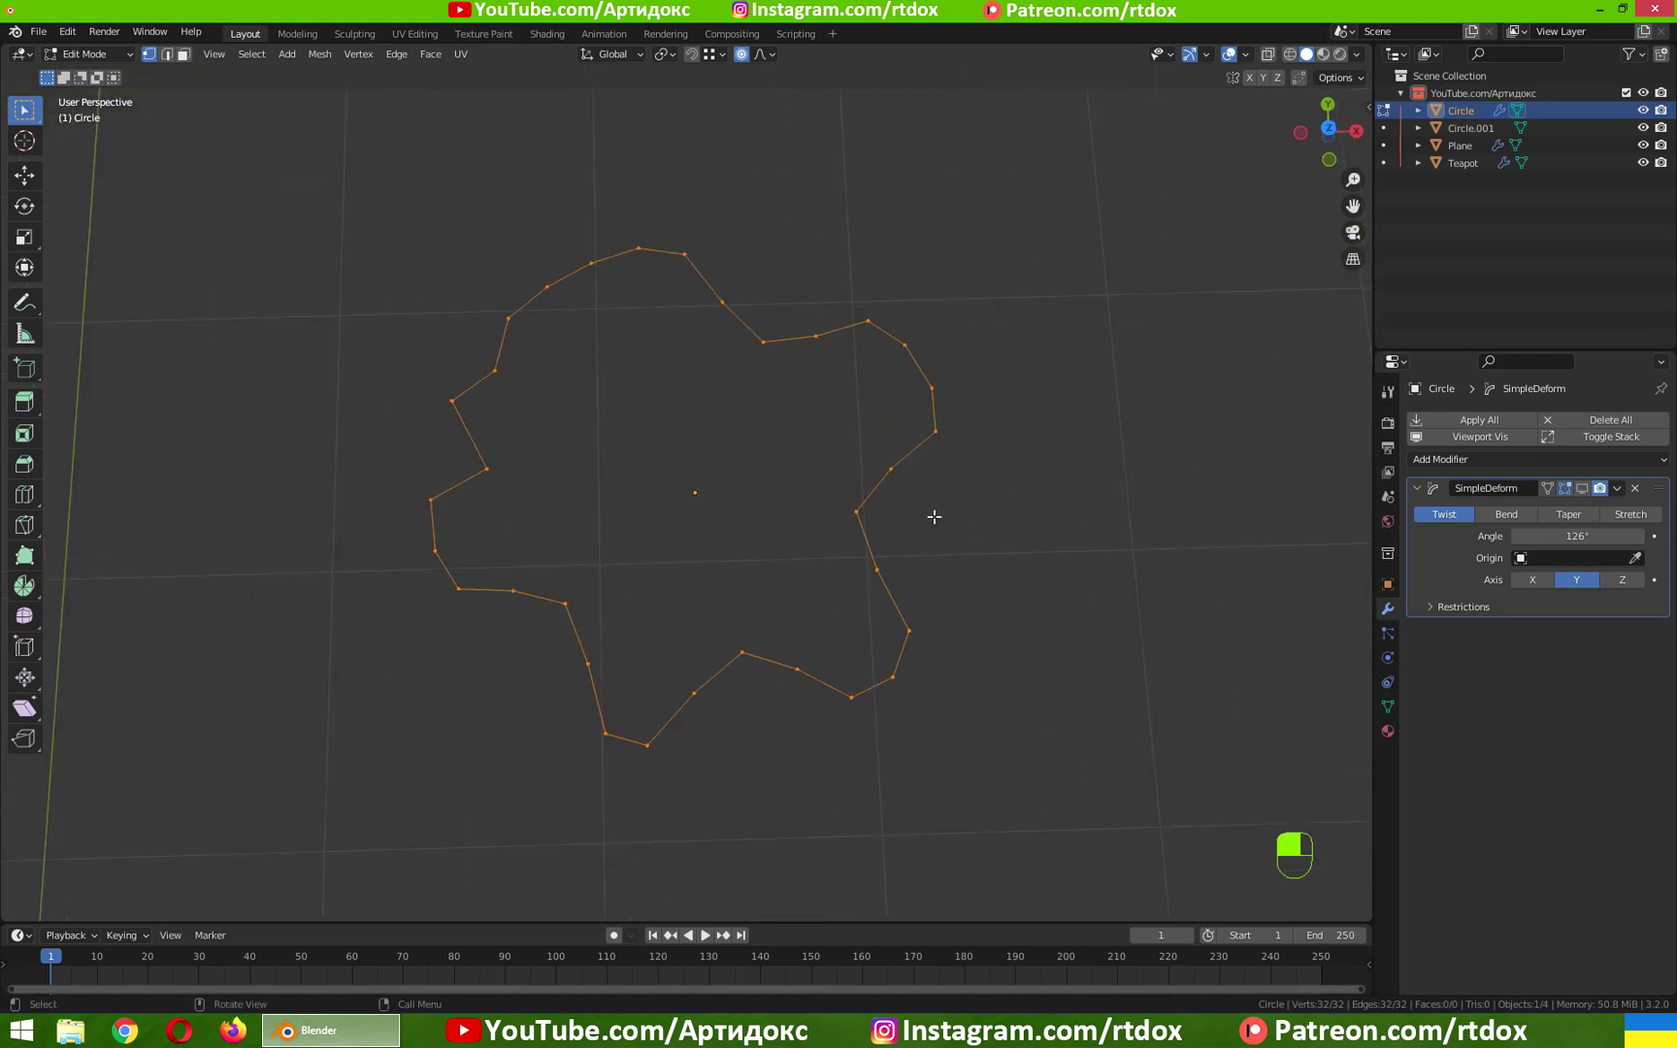
{"action": "key", "text": "f"}
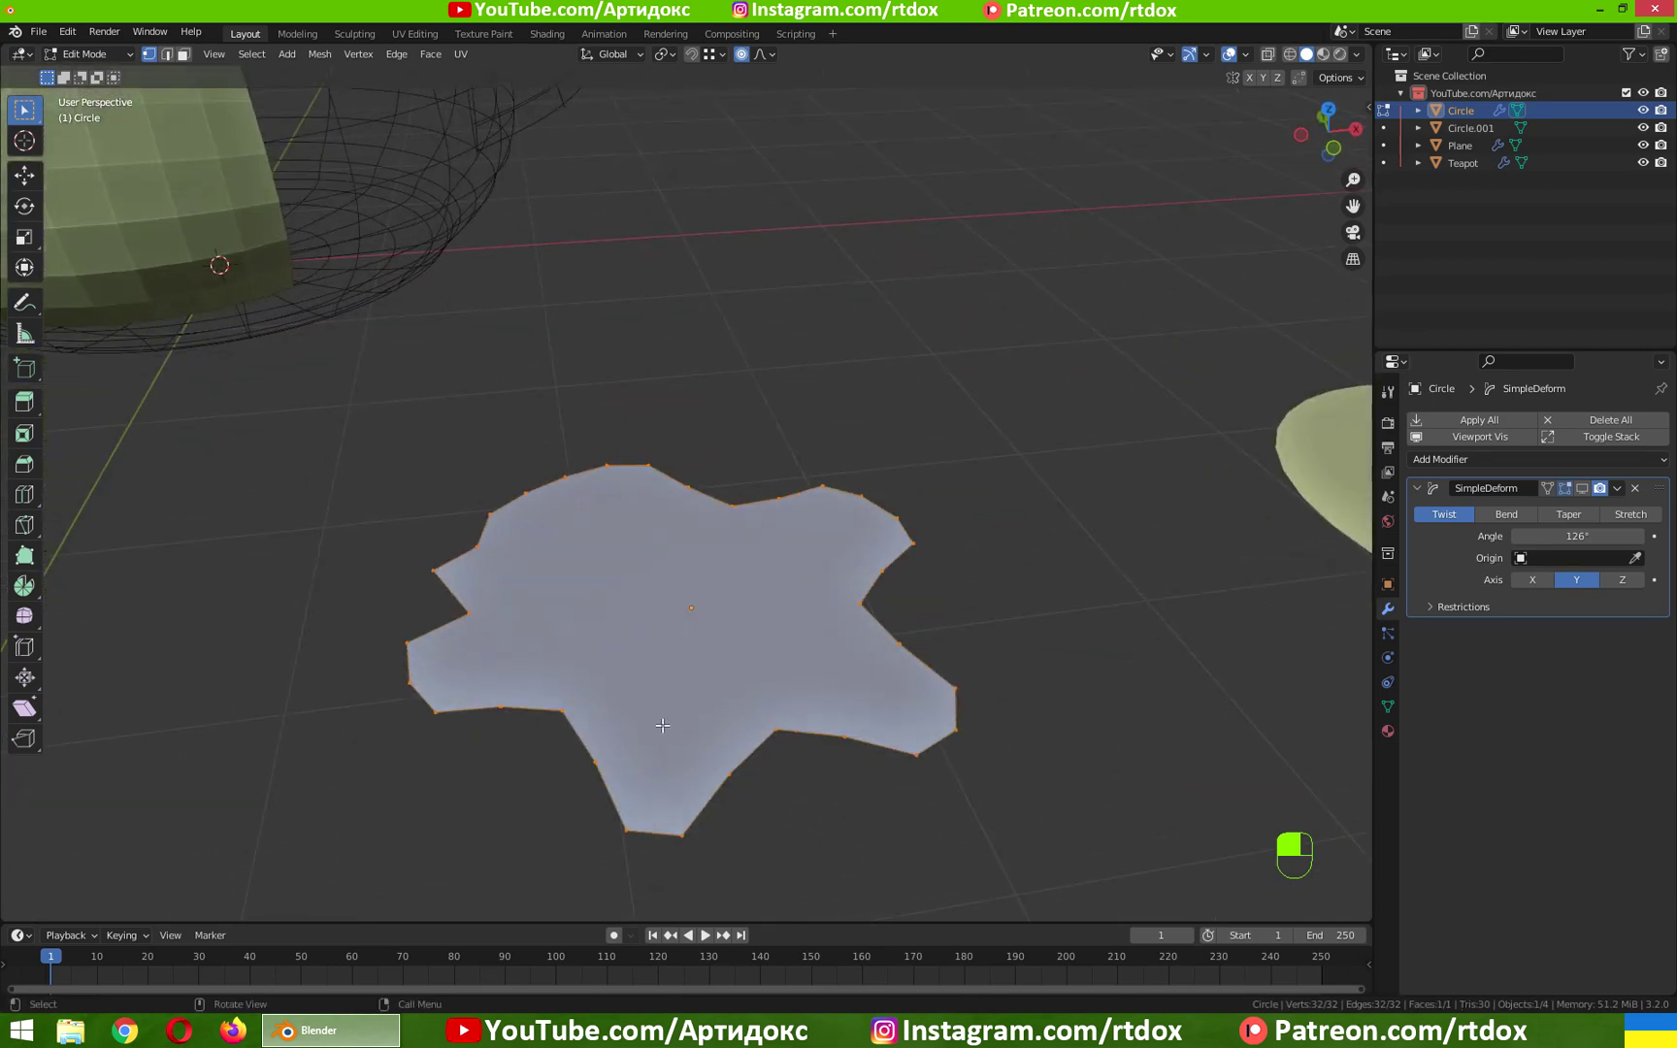
Switch the Remesh modifier from Voxel to Smooth, octree depth 4, scale 0.9
{"action": "key", "text": "Tab"}
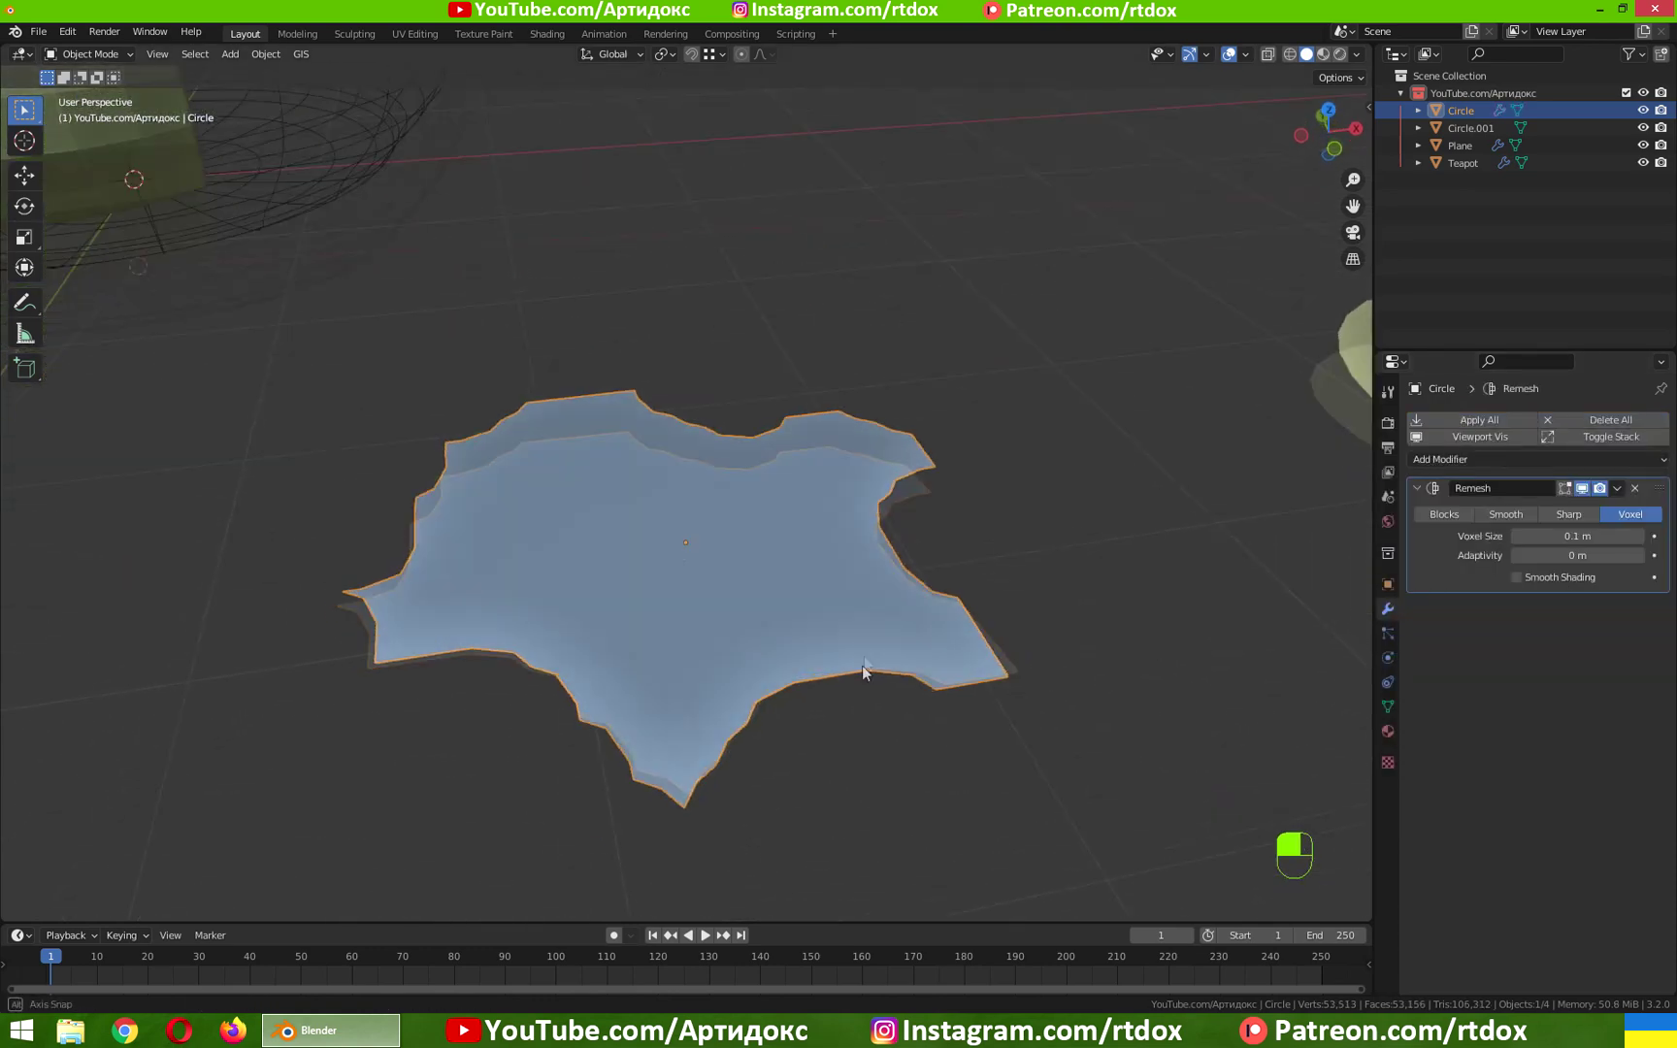
{"action": "left_click_drag", "start_coordinate": [1589, 520], "coordinate": [1585, 518]}
{"action": "left_click", "coordinate": [1458, 516]}
{"action": "left_click", "coordinate": [1585, 519]}
{"action": "middle_click", "coordinate": [1596, 523]}
{"action": "middle_click", "coordinate": [1639, 523]}
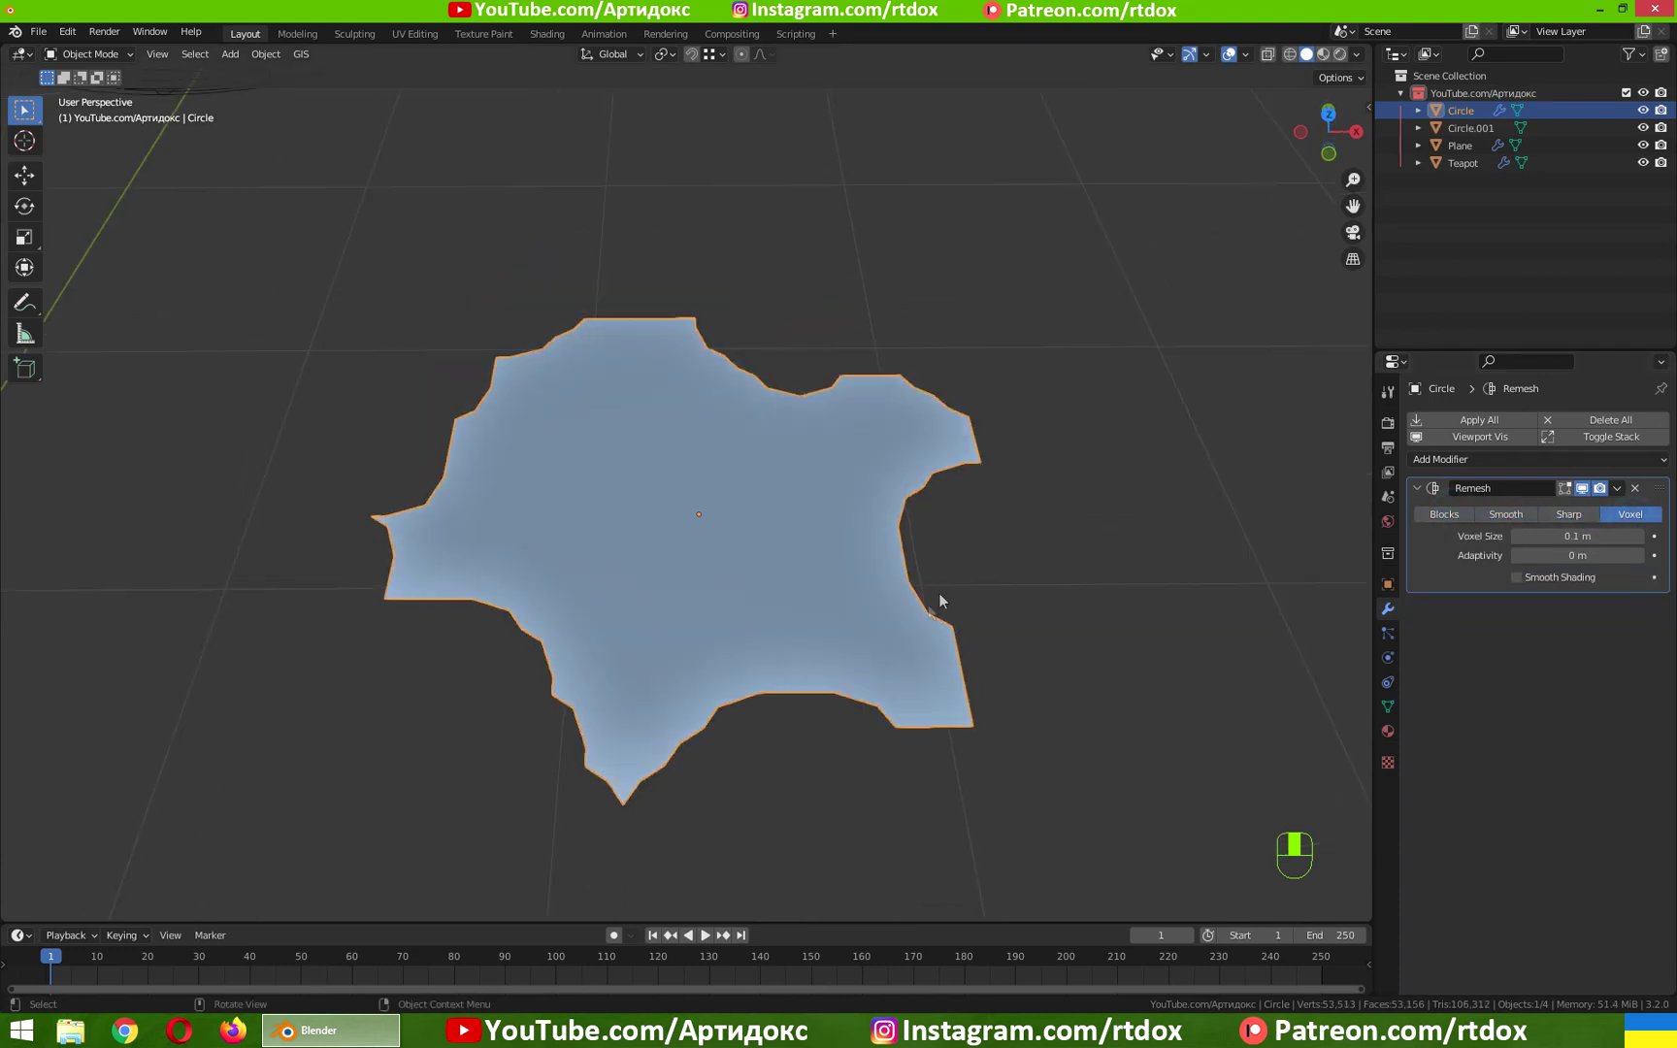
{"action": "key", "text": "q"}
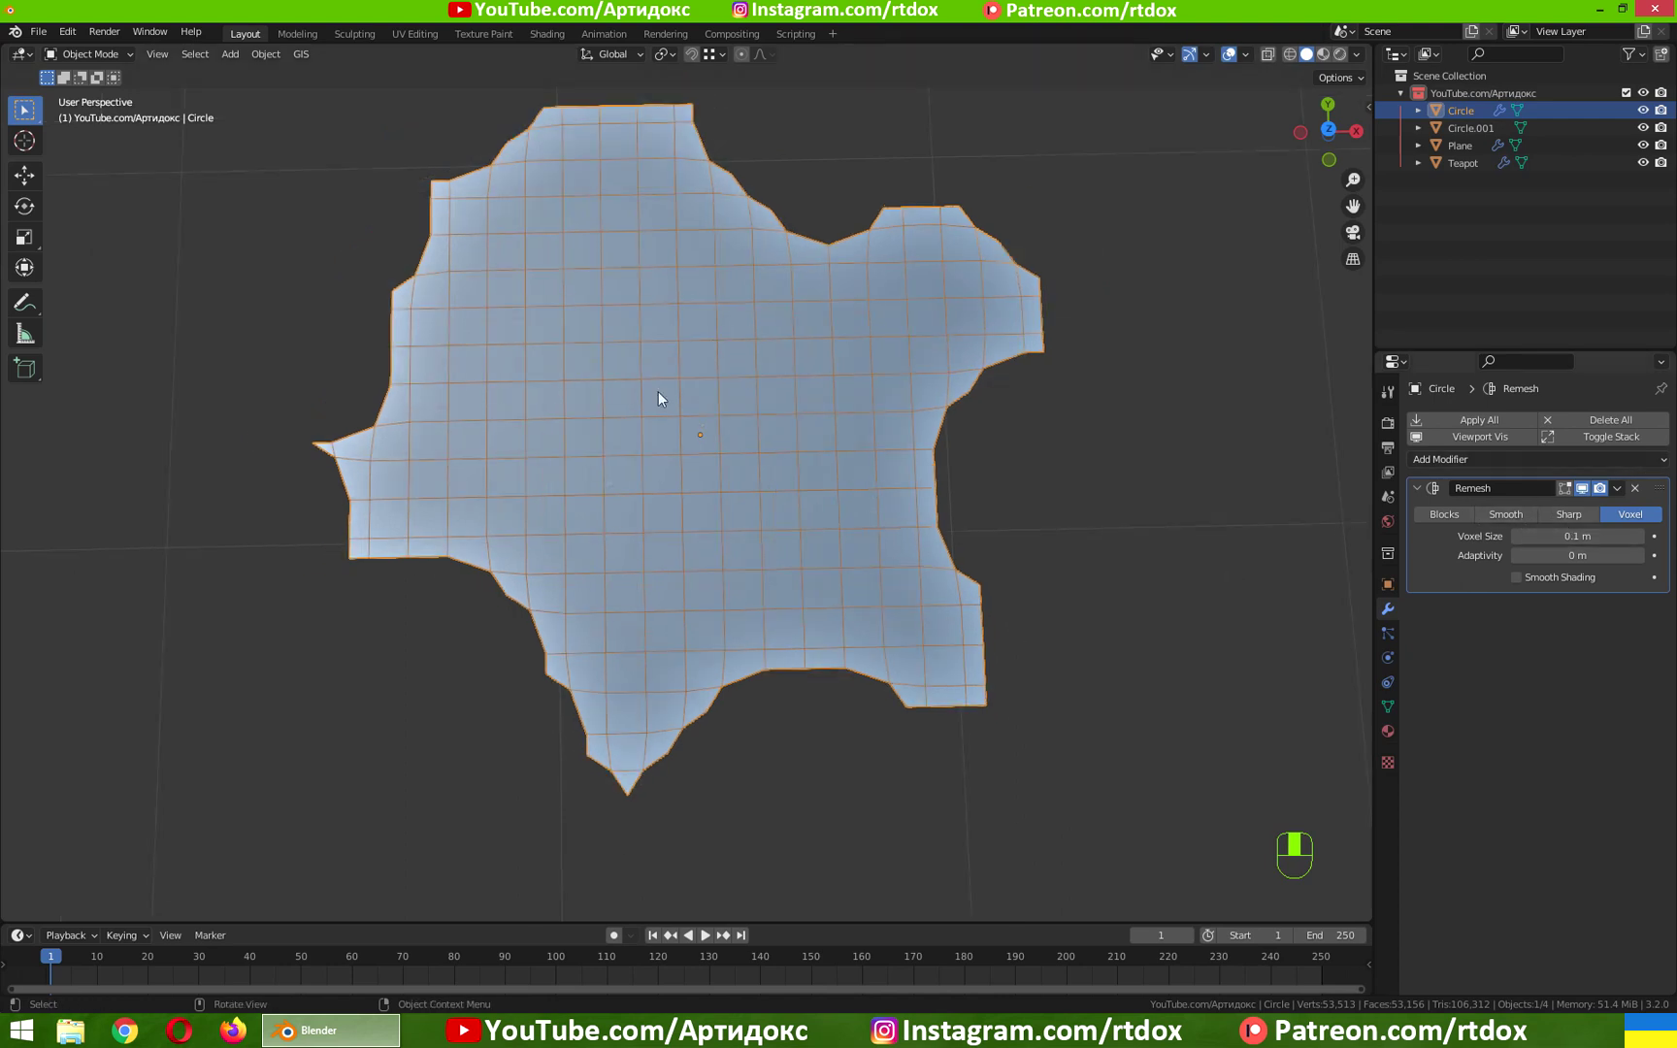
Toggle between vertex editing and object mode to check the now-vanished blob
{"action": "key", "text": "Tab"}
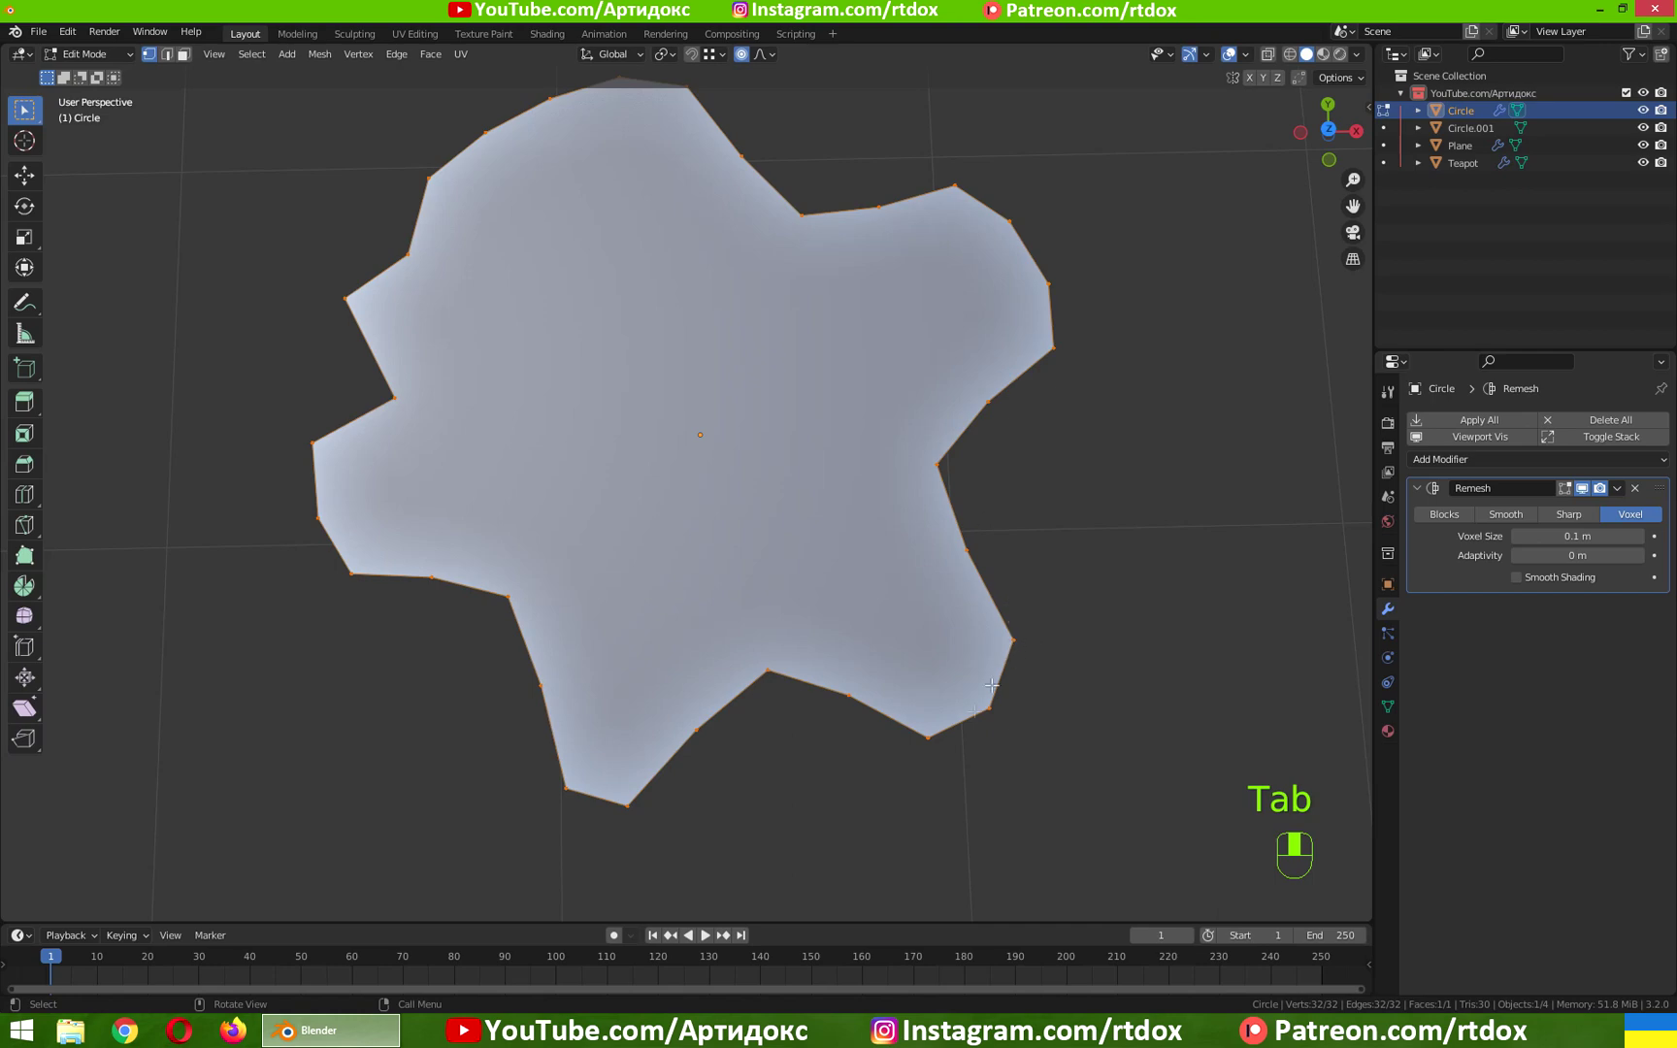
{"action": "key", "text": "Tab"}
{"action": "key", "text": "Tab"}
{"action": "key", "text": "Tab"}
{"action": "left_click_drag", "start_coordinate": [831, 654], "coordinate": [1645, 516]}
{"action": "key", "text": "Tab"}
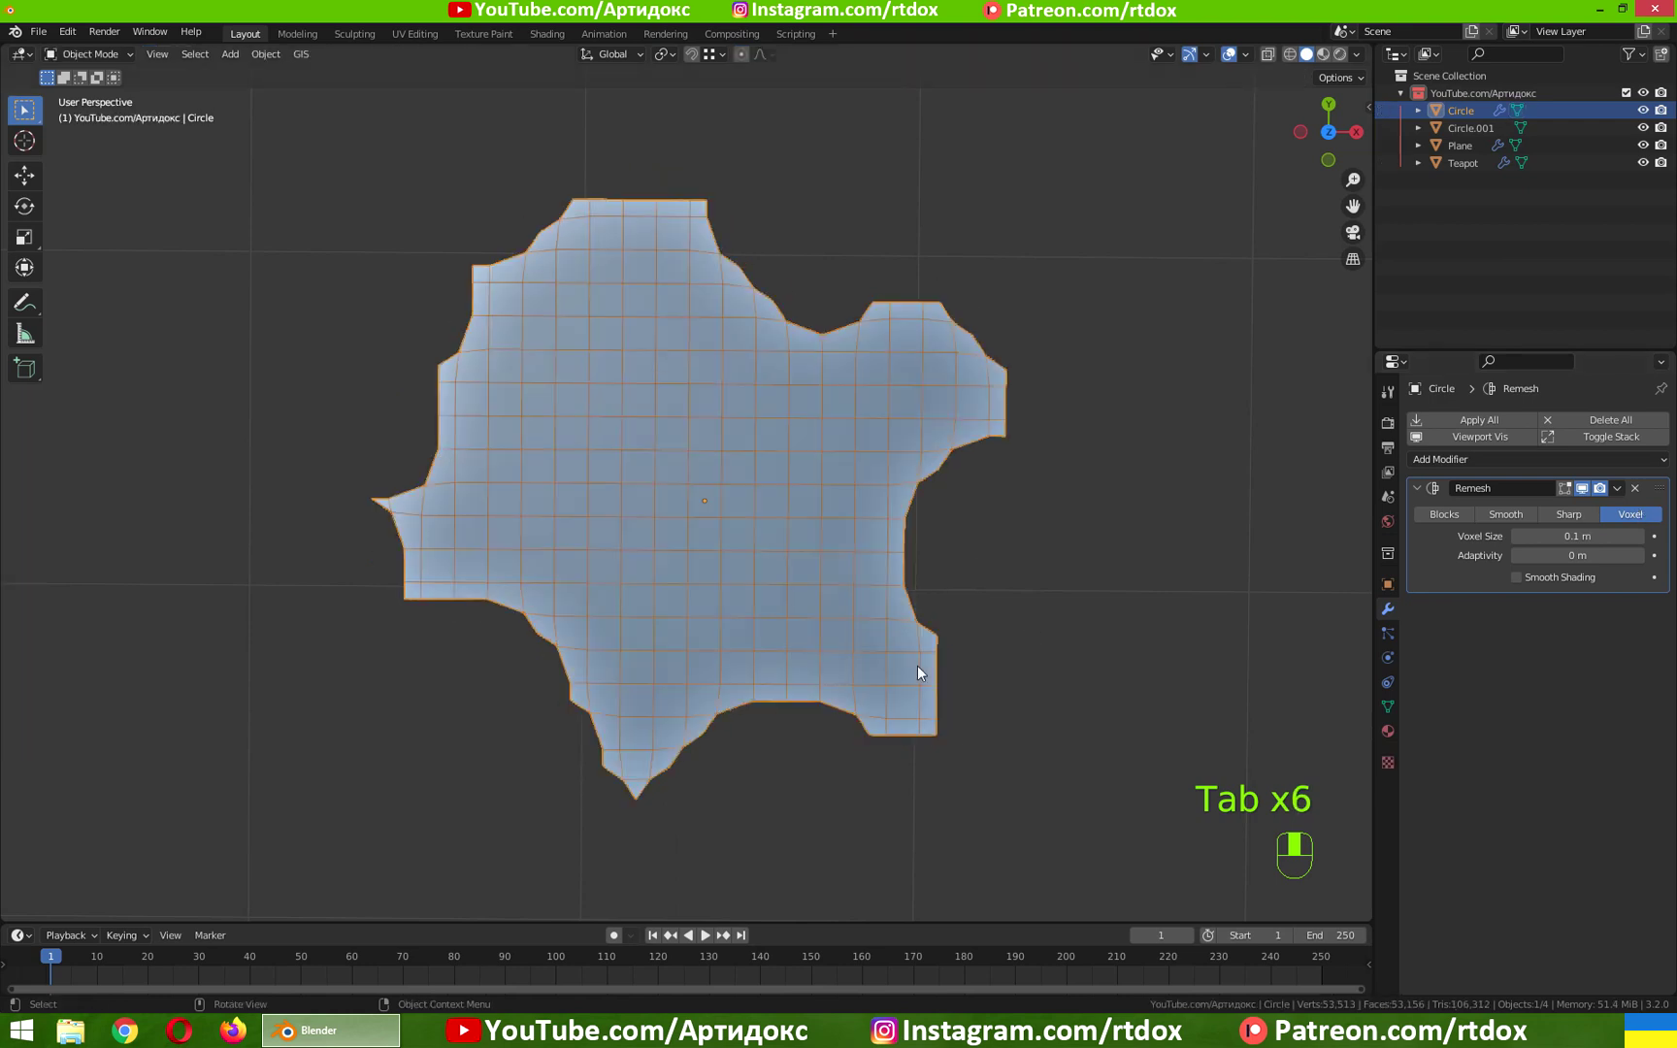
{"action": "key", "text": "Tab"}
{"action": "key", "text": "Tab"}
{"action": "key", "text": "Tab"}
Restore the blob's viewport visibility and bring up the Add Modifier list
{"action": "left_click_drag", "start_coordinate": [1517, 521], "coordinate": [1570, 526]}
{"action": "left_click", "coordinate": [1576, 526]}
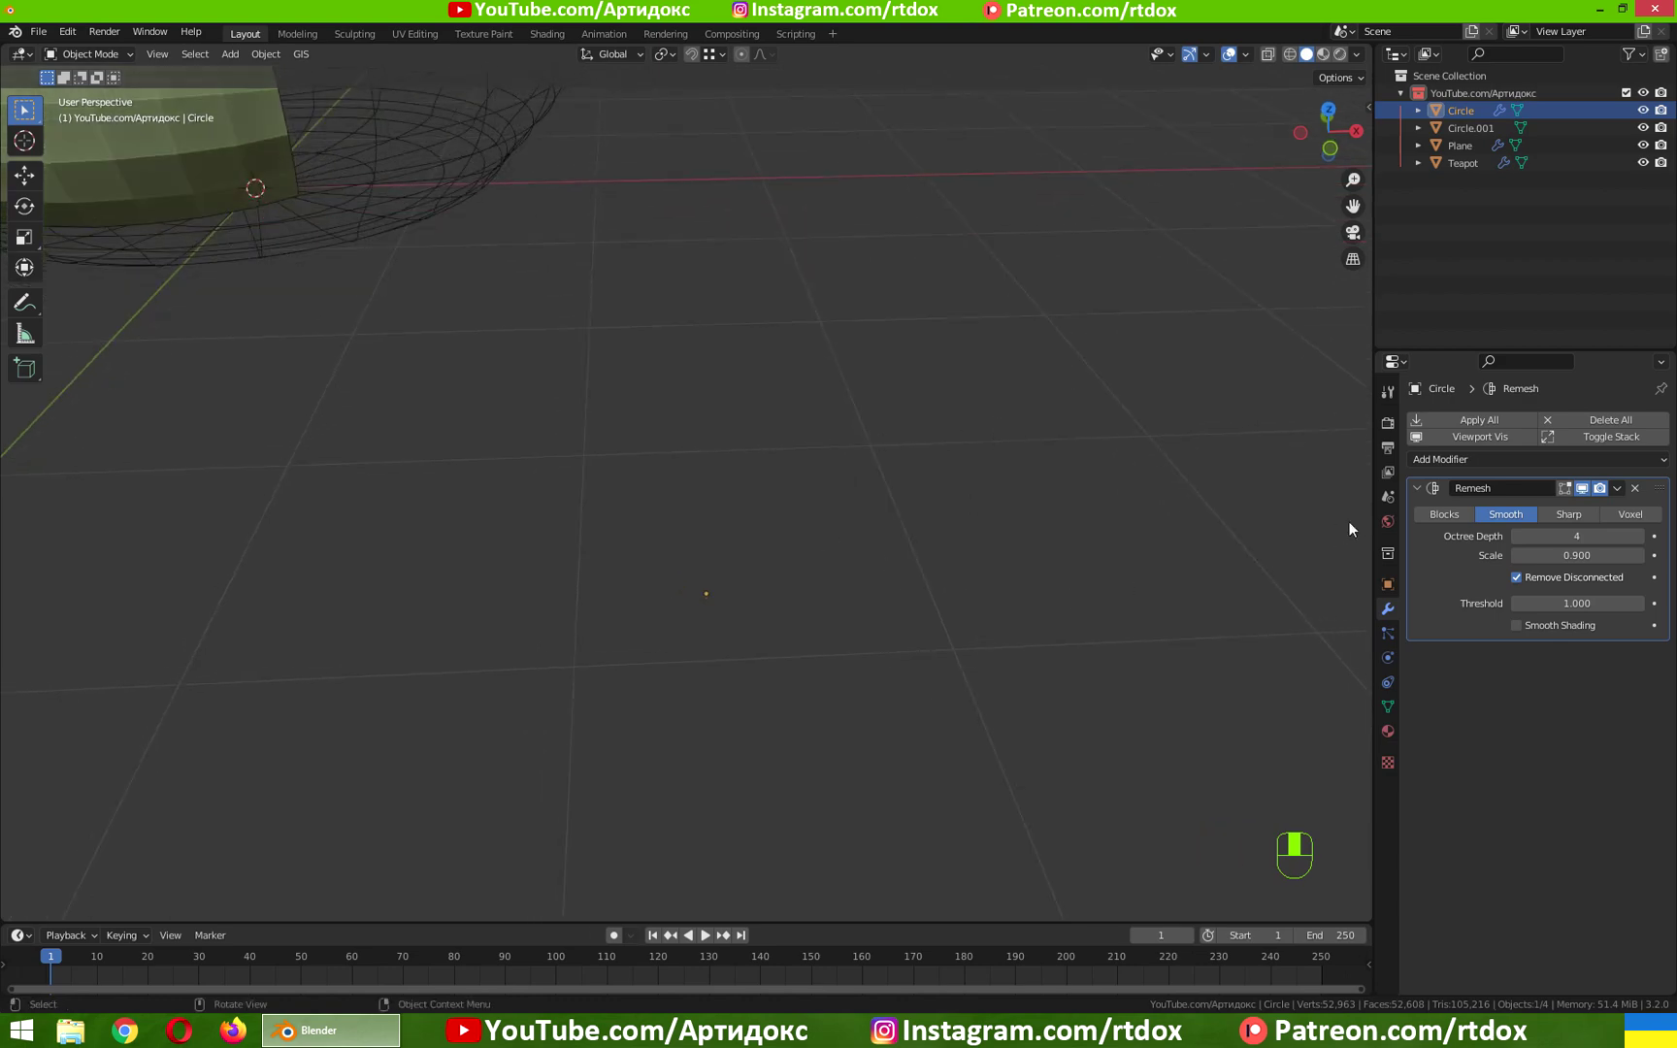
{"action": "left_click", "coordinate": [1589, 498]}
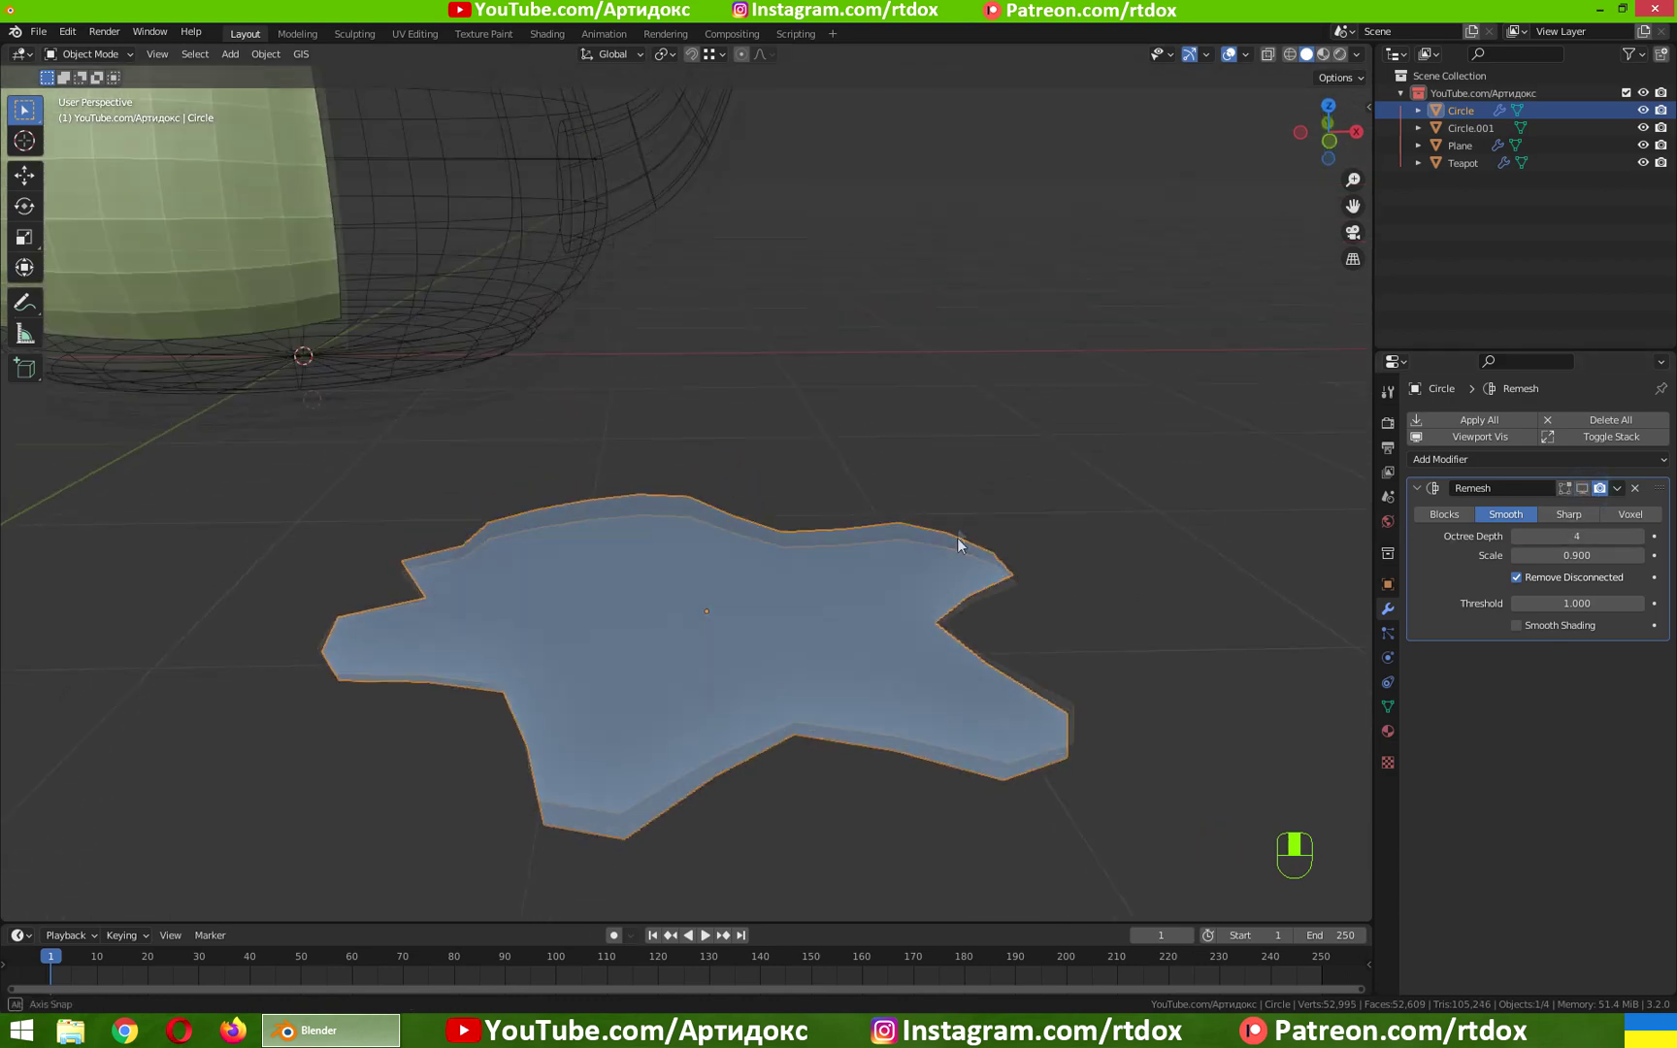
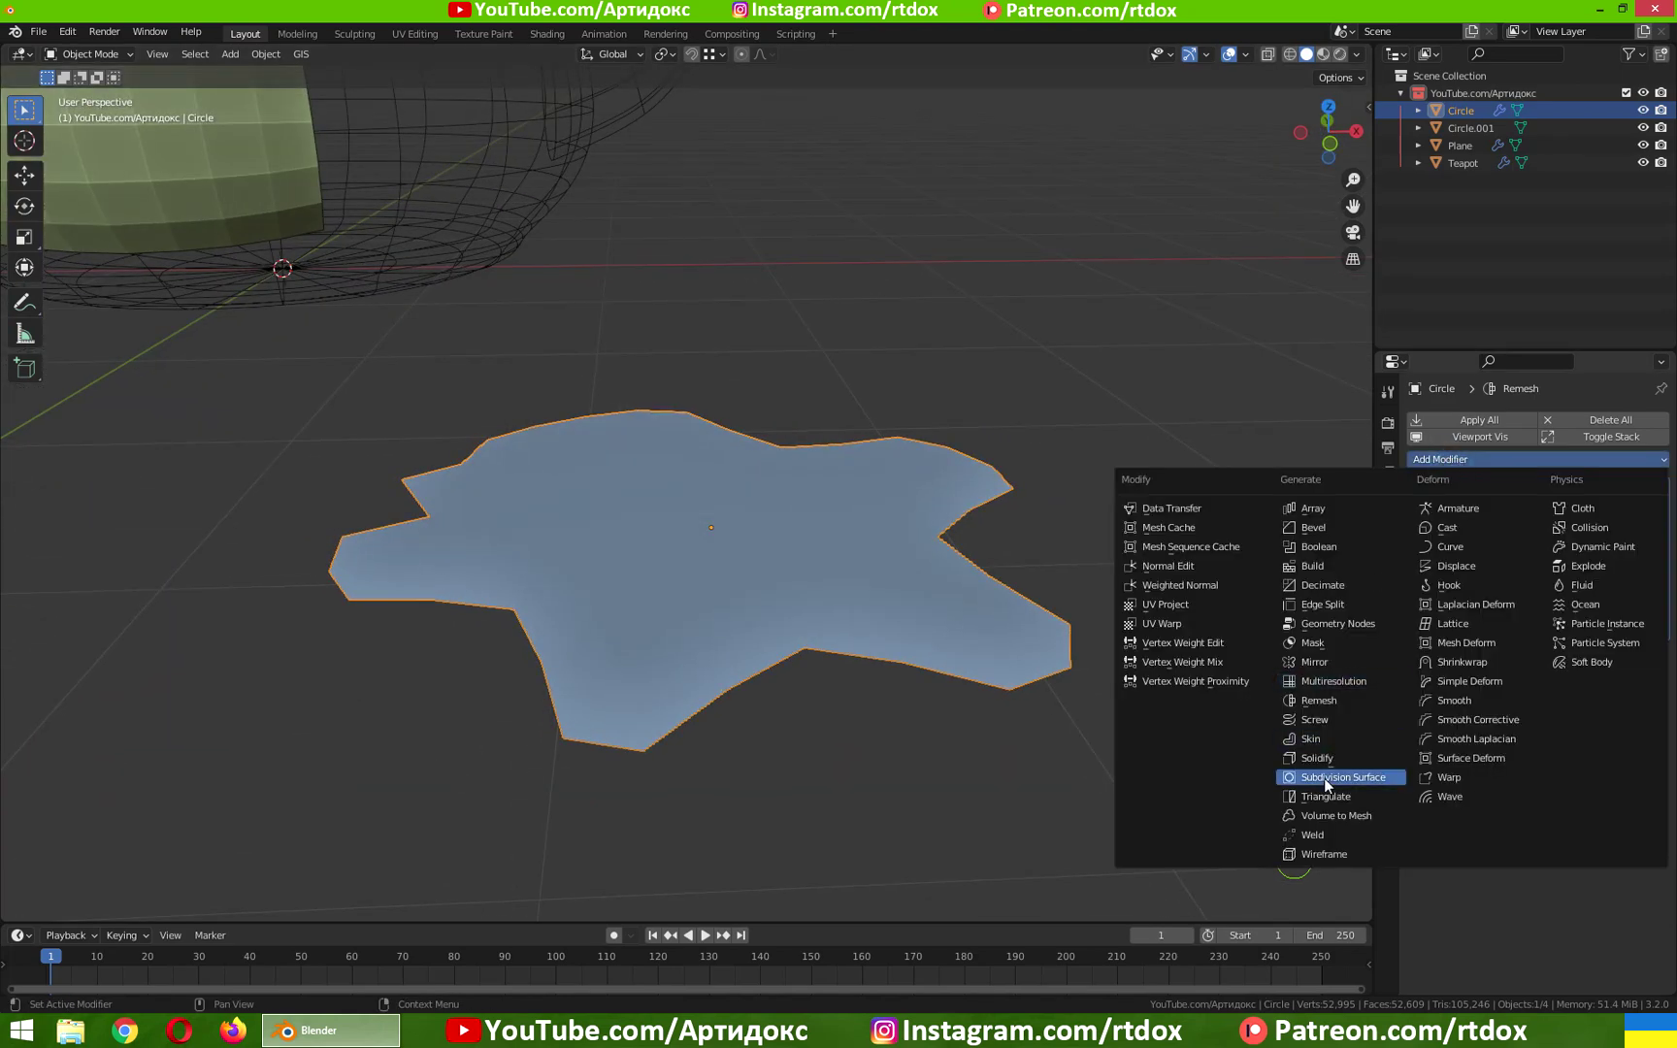
View the blob edge-on and add a thin Solidify (0.001 m, offset -1) before Remesh
{"action": "left_click_drag", "start_coordinate": [1321, 768], "coordinate": [1673, 832]}
{"action": "key", "text": "q"}
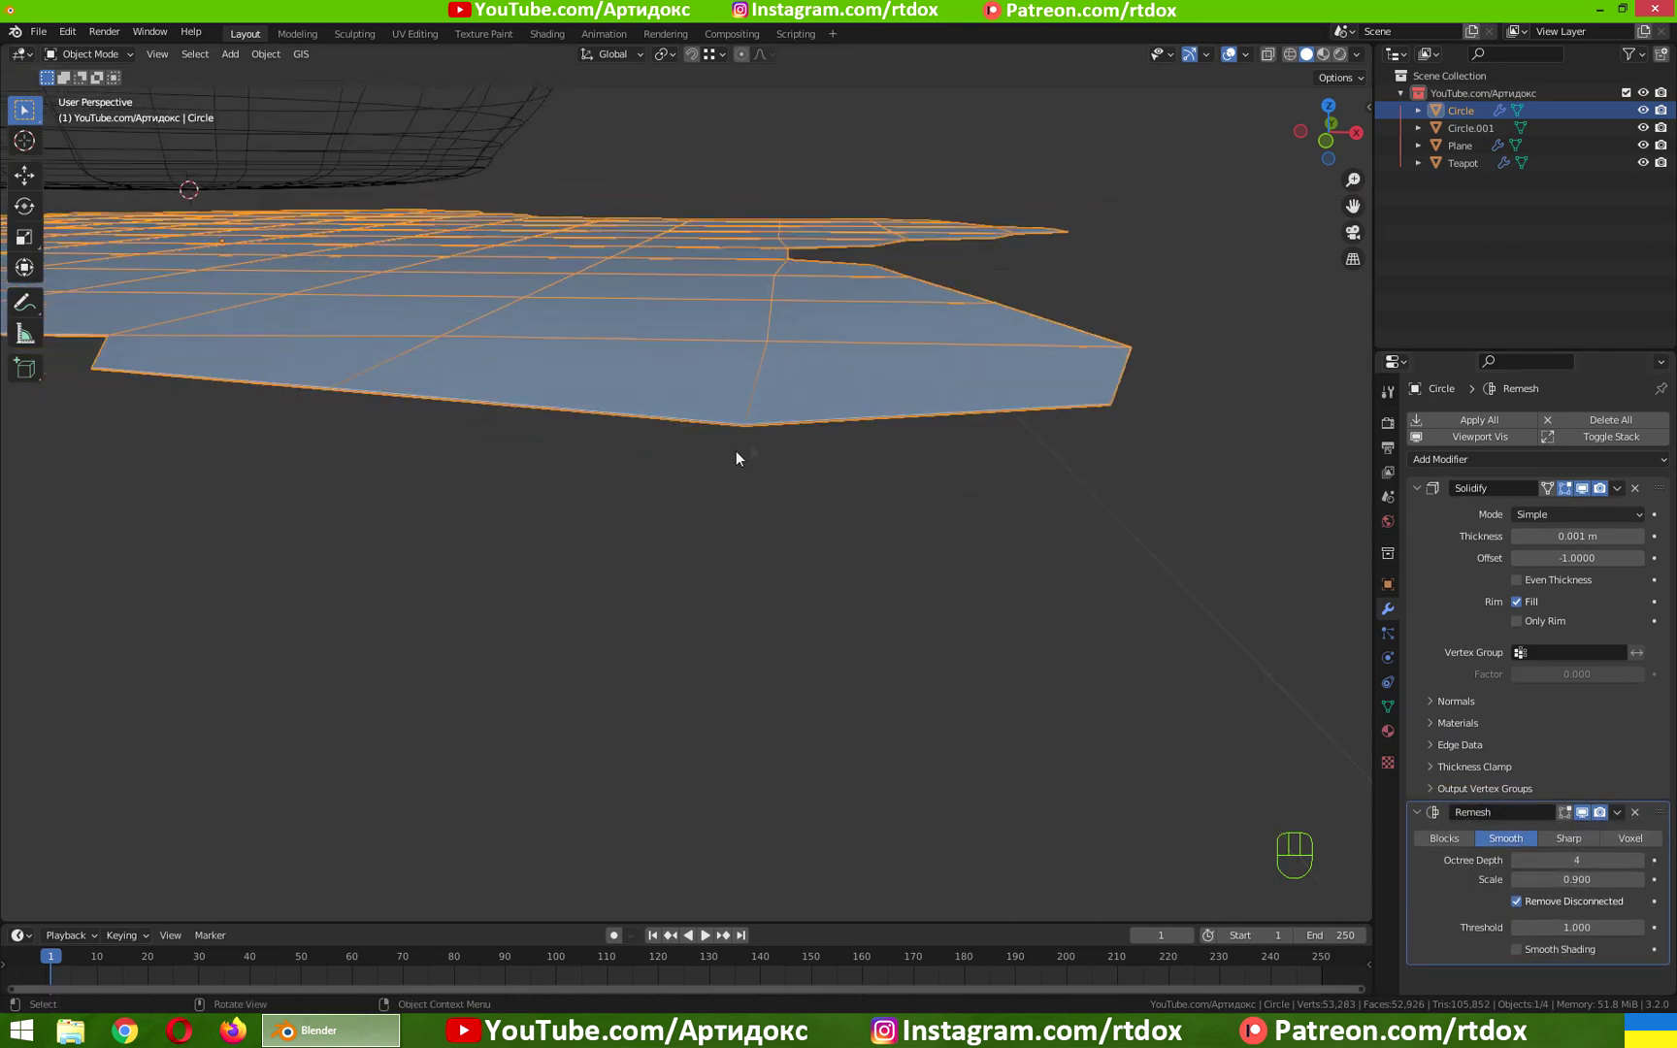
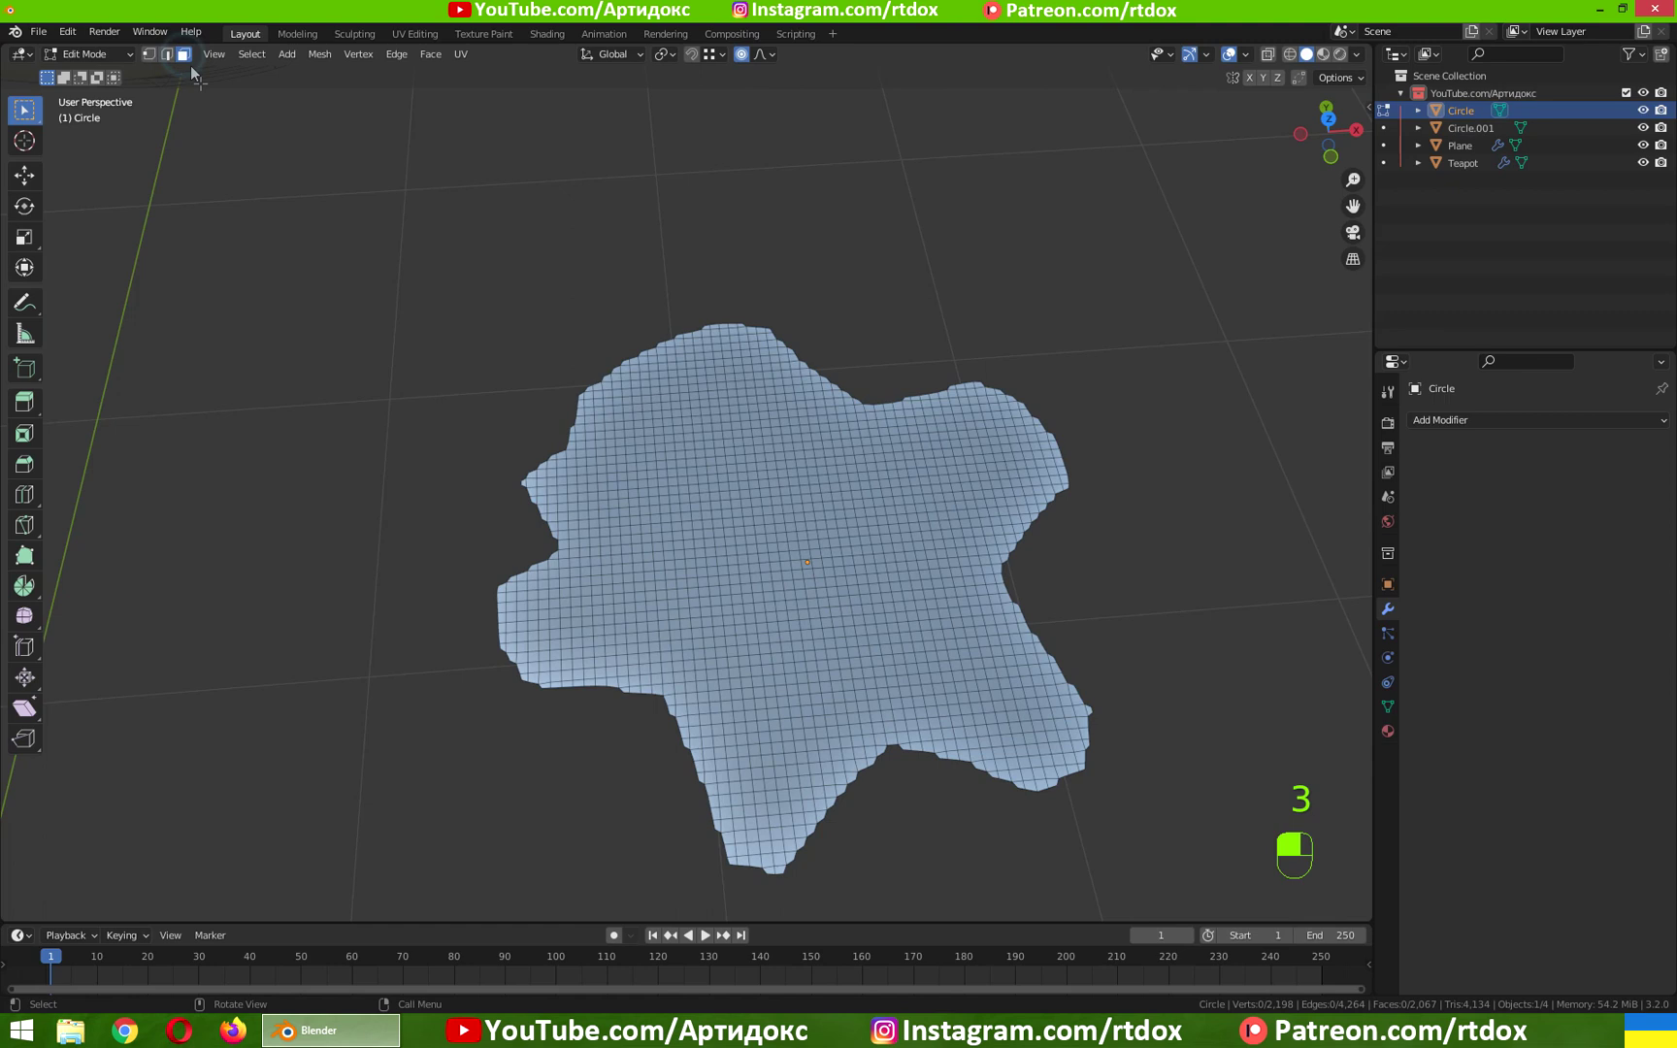
Switch to face selection to check for faces with seven sides
{"action": "key", "text": "3"}
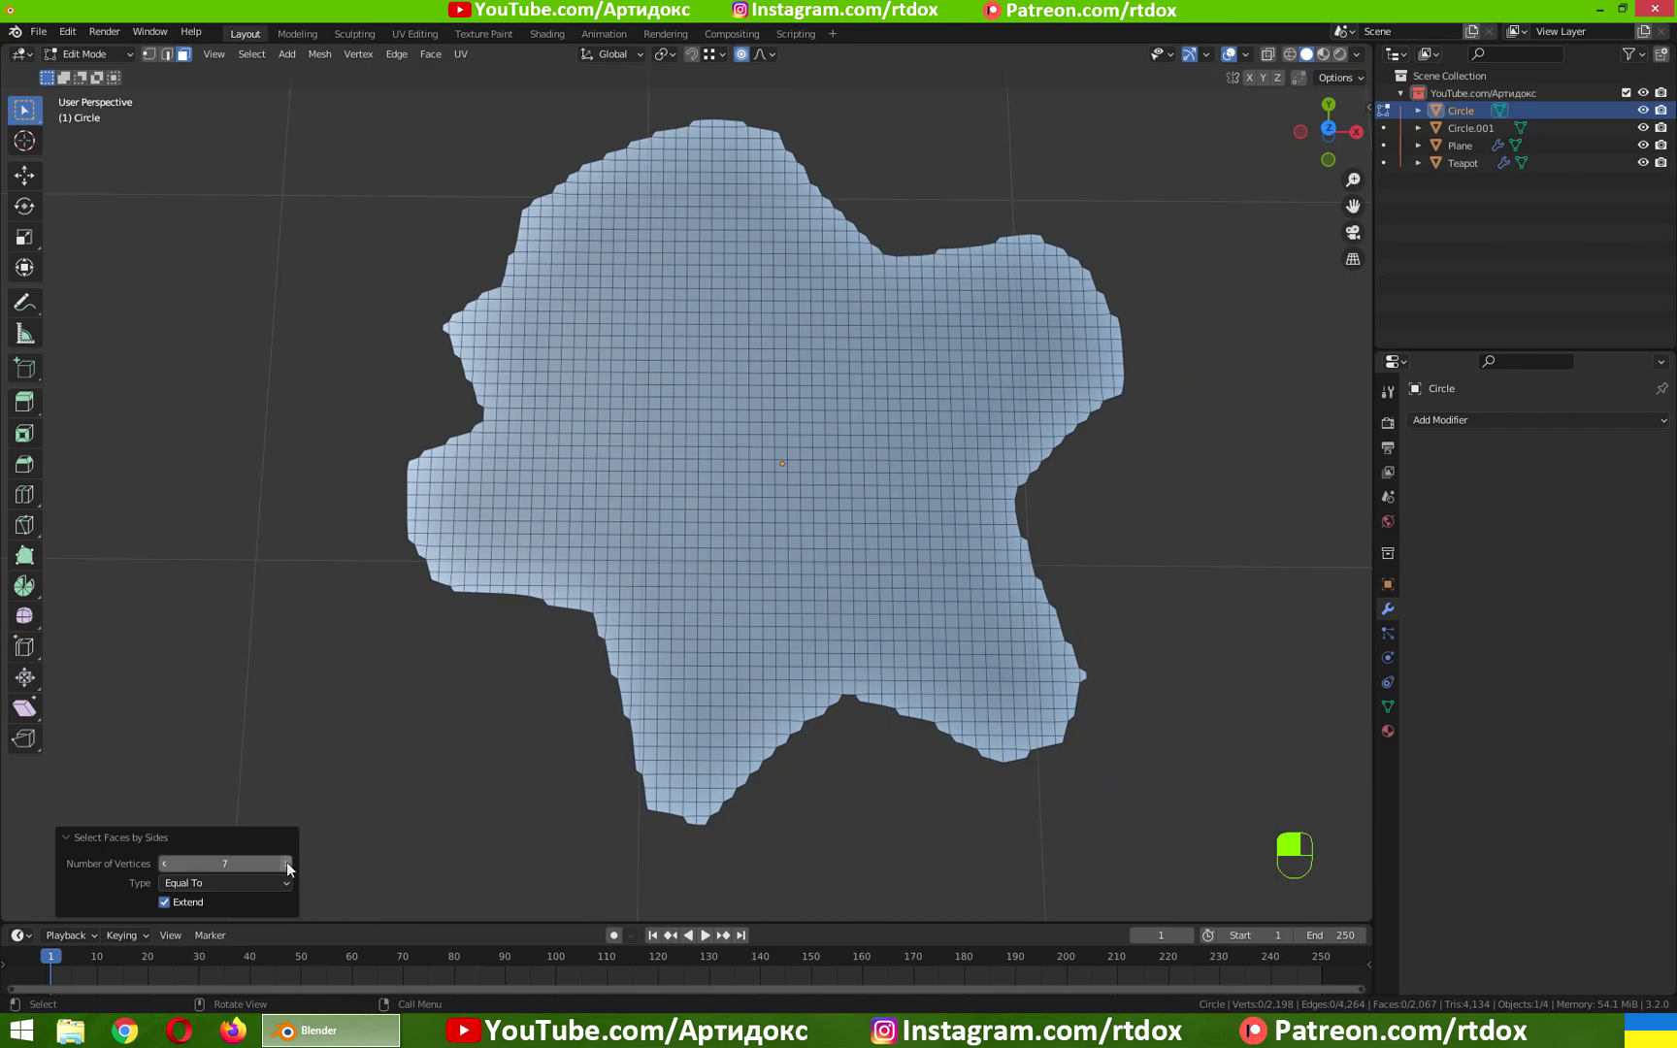
Delete the old plane and rotate and move the blob upright against the teapot's side
{"action": "key", "text": "Tab"}
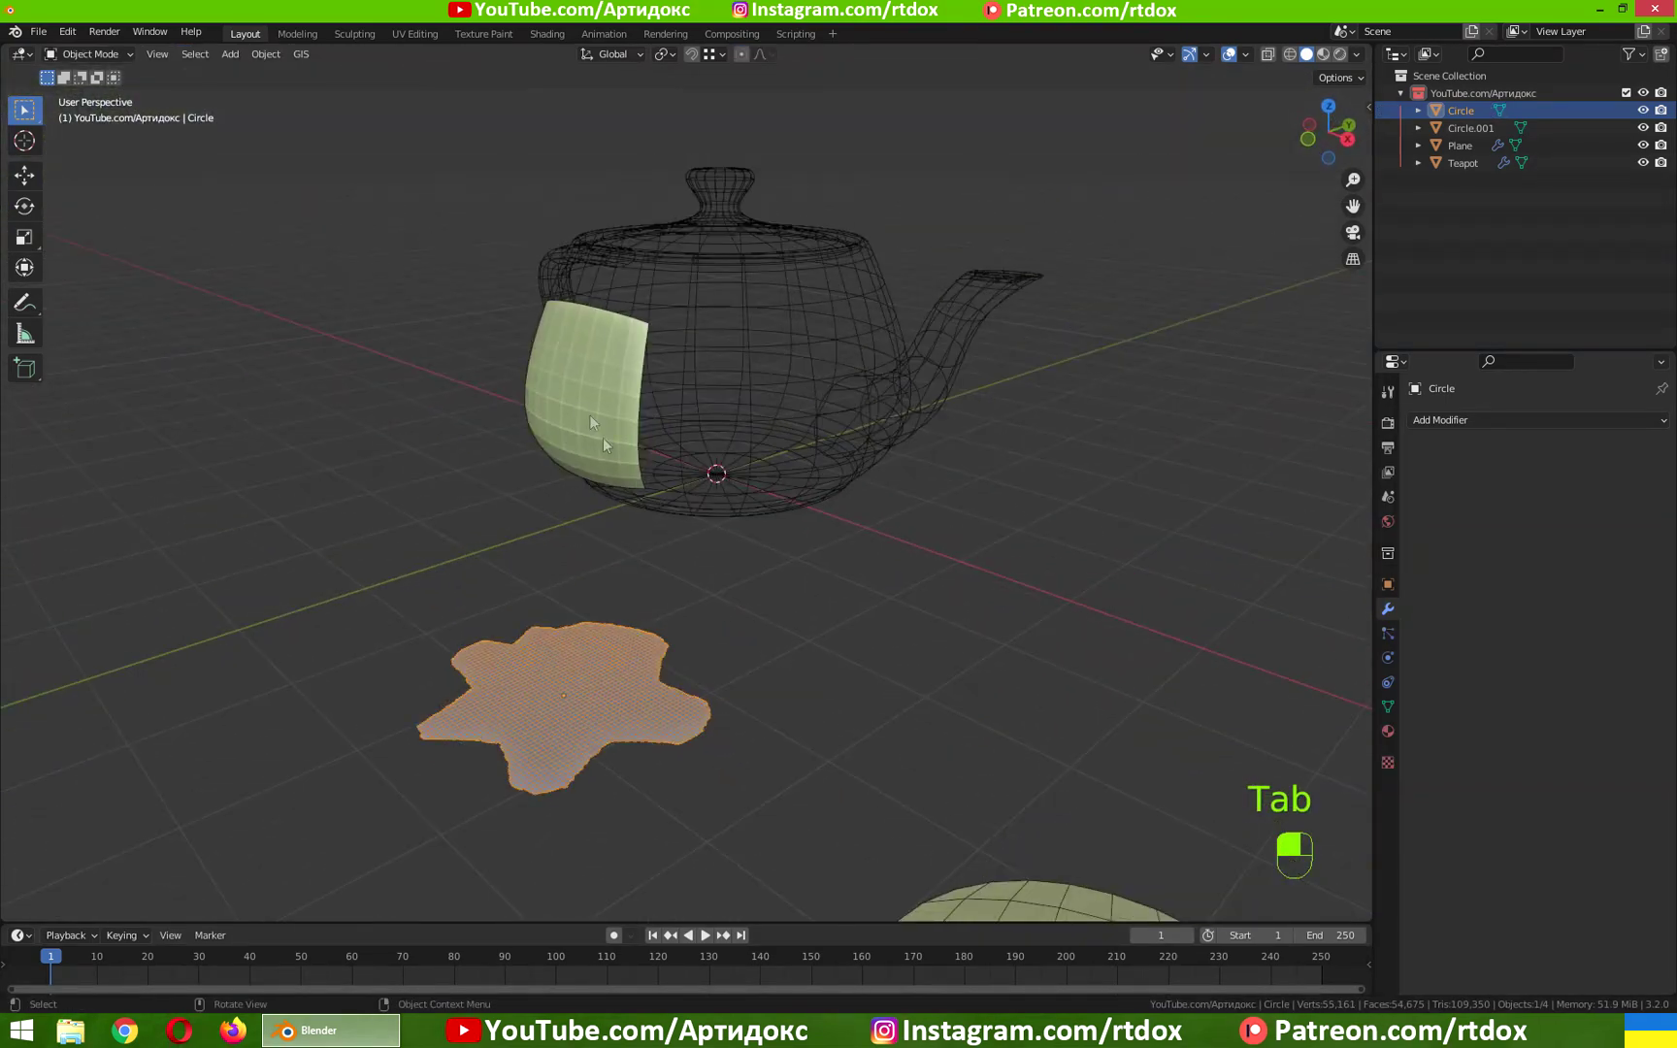
{"action": "left_click_drag", "start_coordinate": [588, 414], "coordinate": [1457, 509]}
{"action": "key", "text": "Delete"}
{"action": "key", "text": "r"}
{"action": "key", "text": "KP_1"}
{"action": "key", "text": "g"}
{"action": "key", "text": "g"}
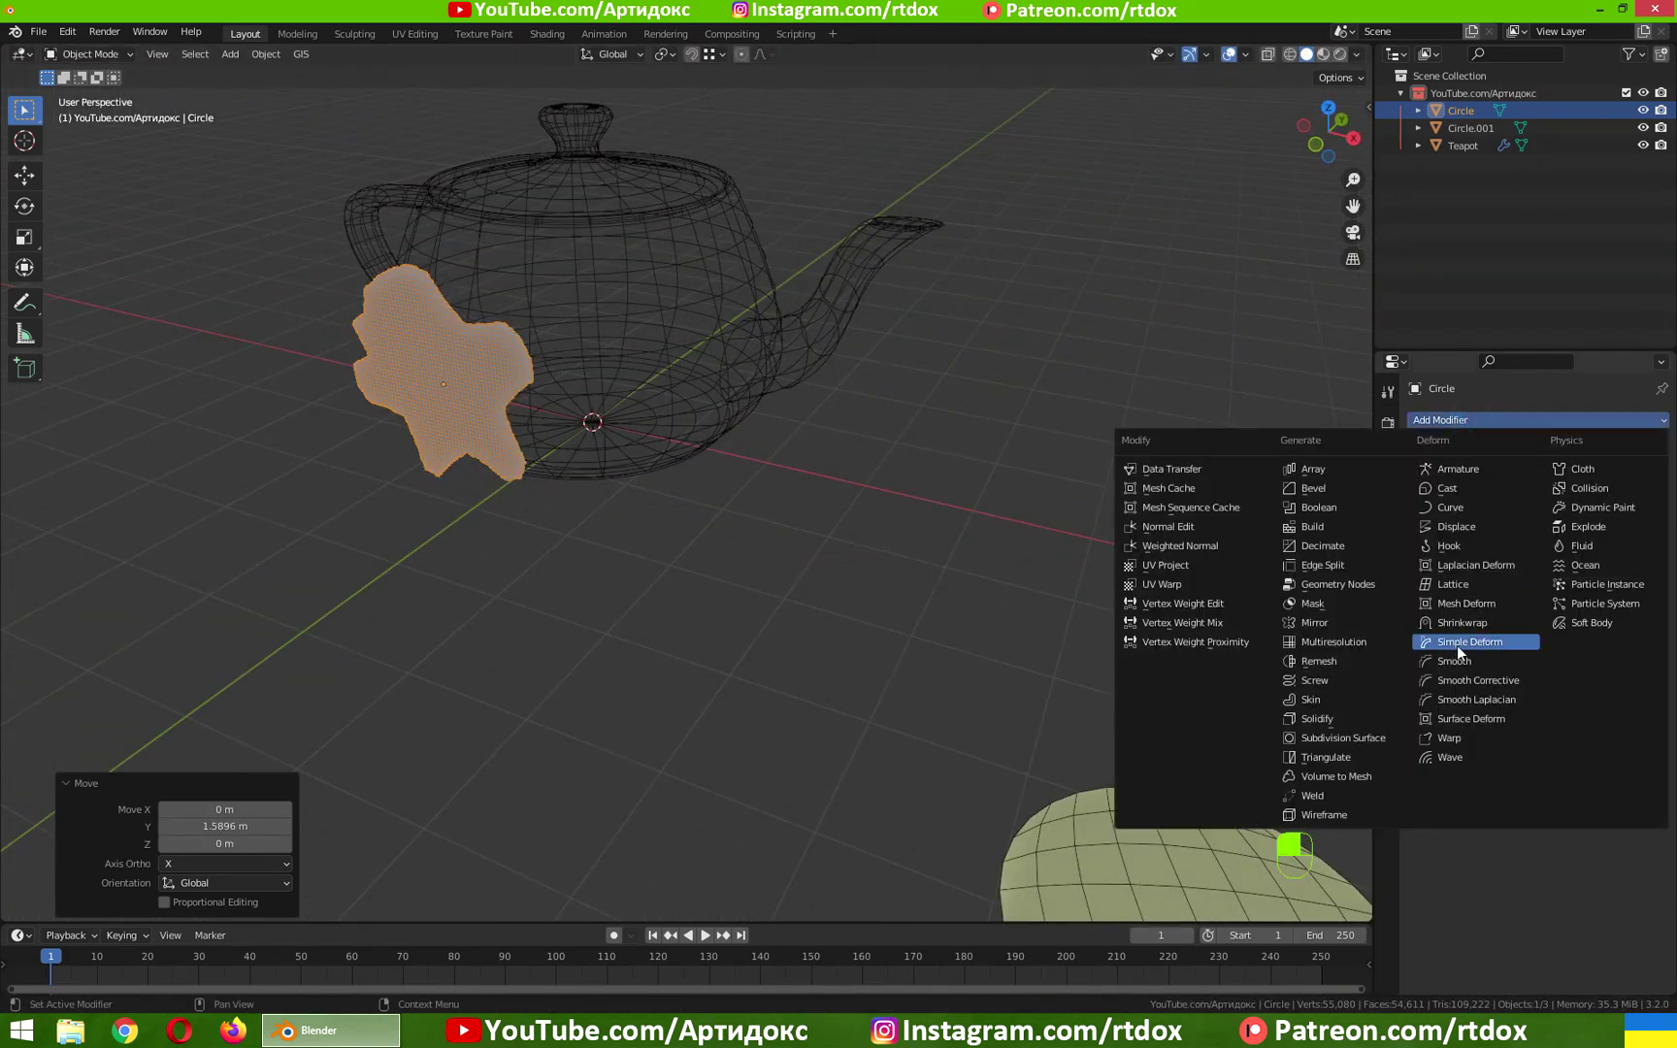